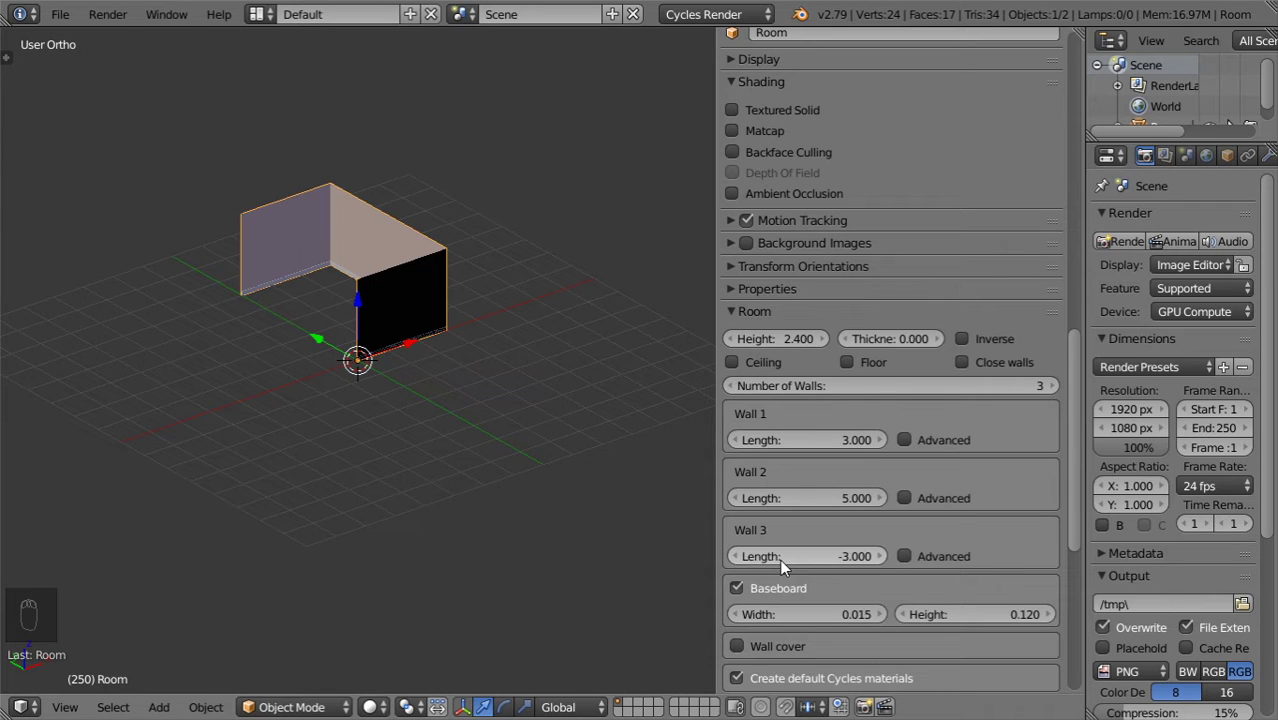
Enable Ceiling and Floor on the three-walled room while orbiting to face its walls
left_click_drag(395, 321, 792, 503)
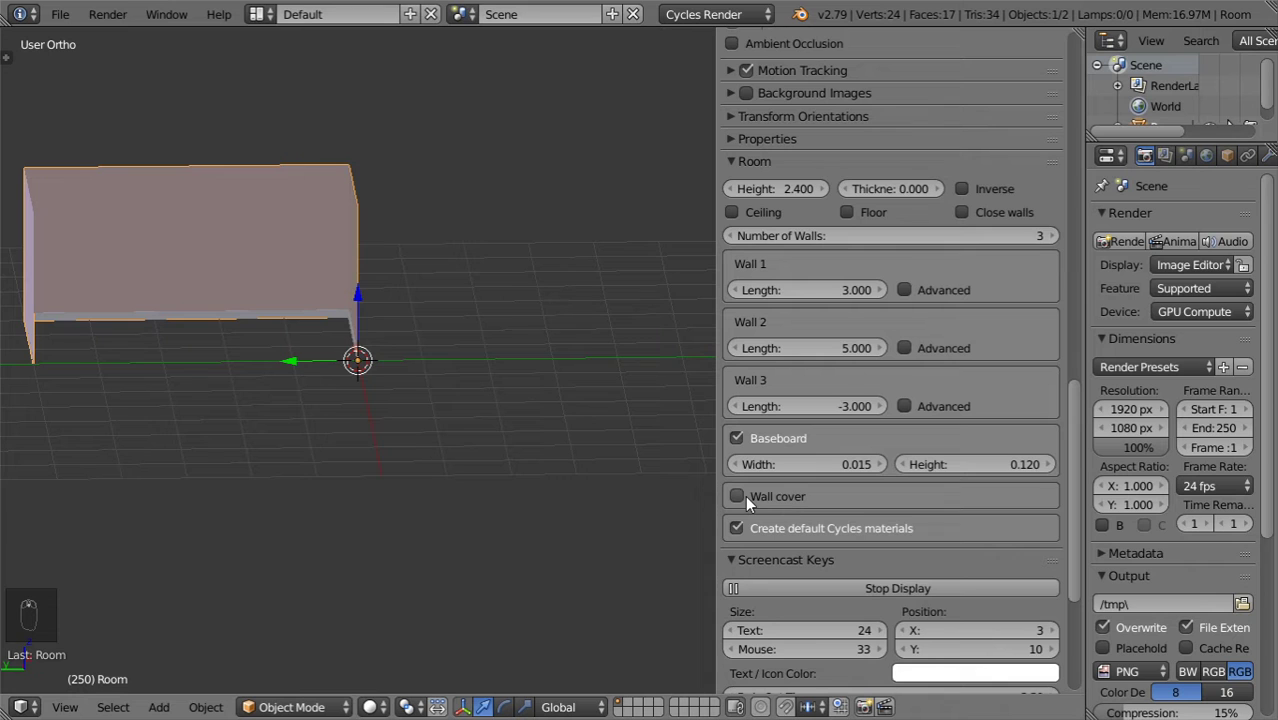
left_click_drag(752, 499, 844, 327)
middle_click(851, 327)
left_click_drag(750, 325, 498, 442)
middle_click(500, 444)
middle_click(500, 444)
left_click_drag(877, 485, 913, 524)
left_click_drag(913, 524, 335, 409)
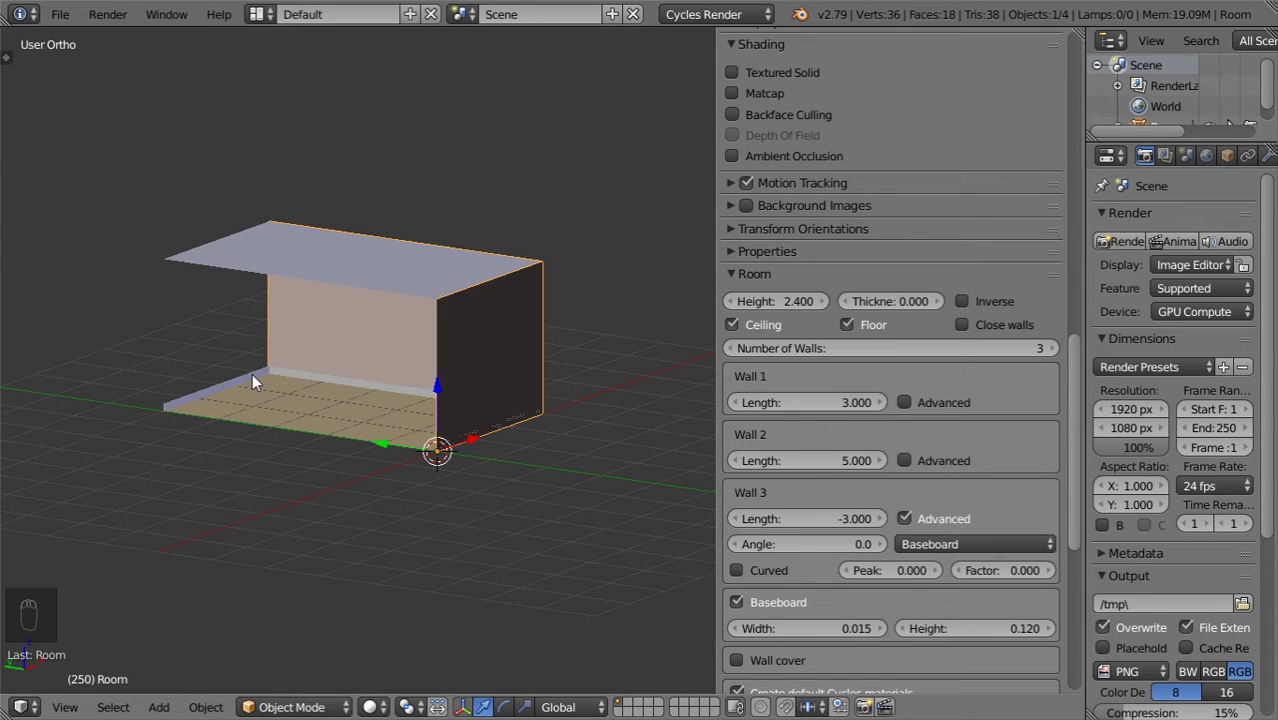
Tilt Wall 3 to a 20-degree angle via its Advanced settings and check it from underneath
left_click_drag(987, 544, 963, 530)
left_click_drag(860, 548, 734, 547)
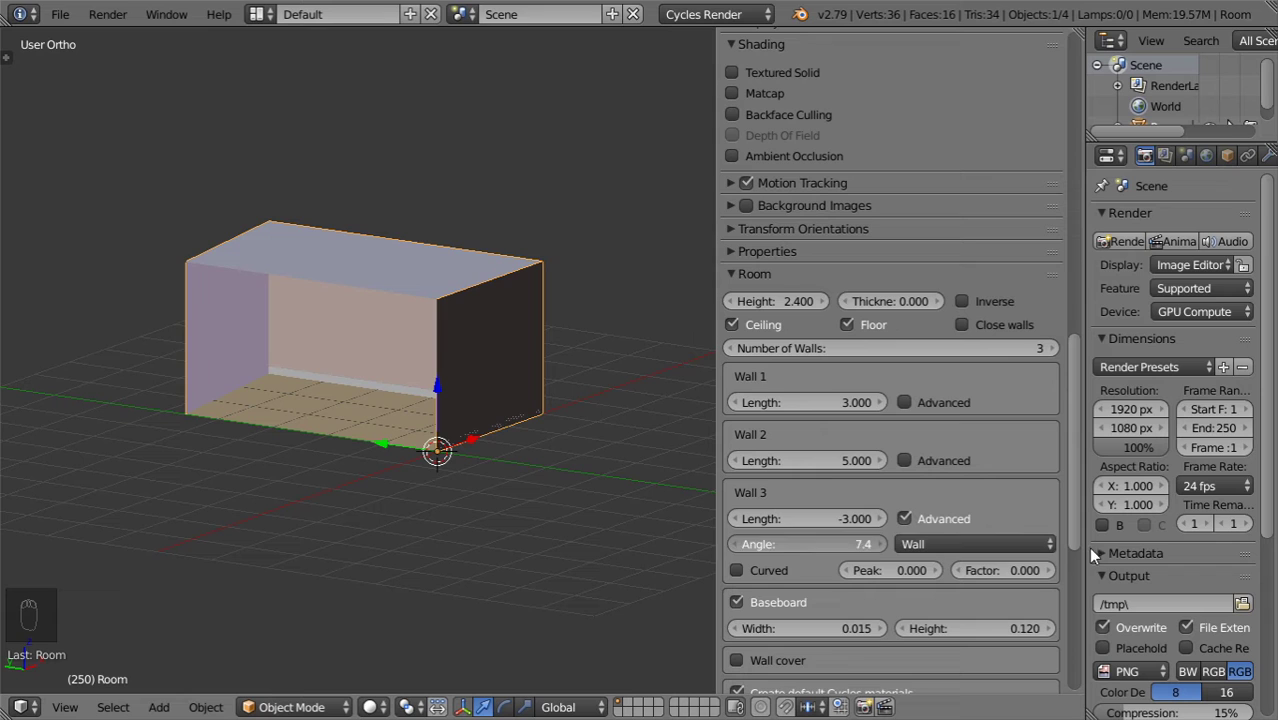
left_click_drag(789, 551, 297, 342)
key("KP_7")
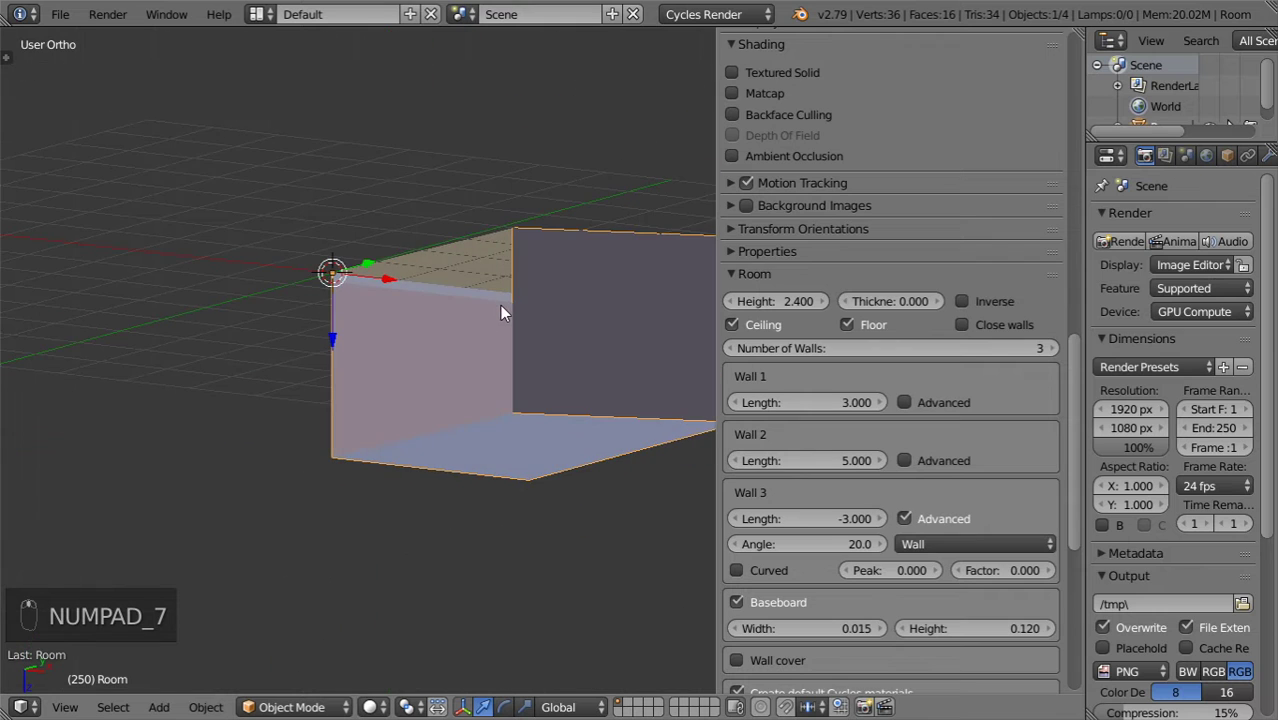
key("KP_7")
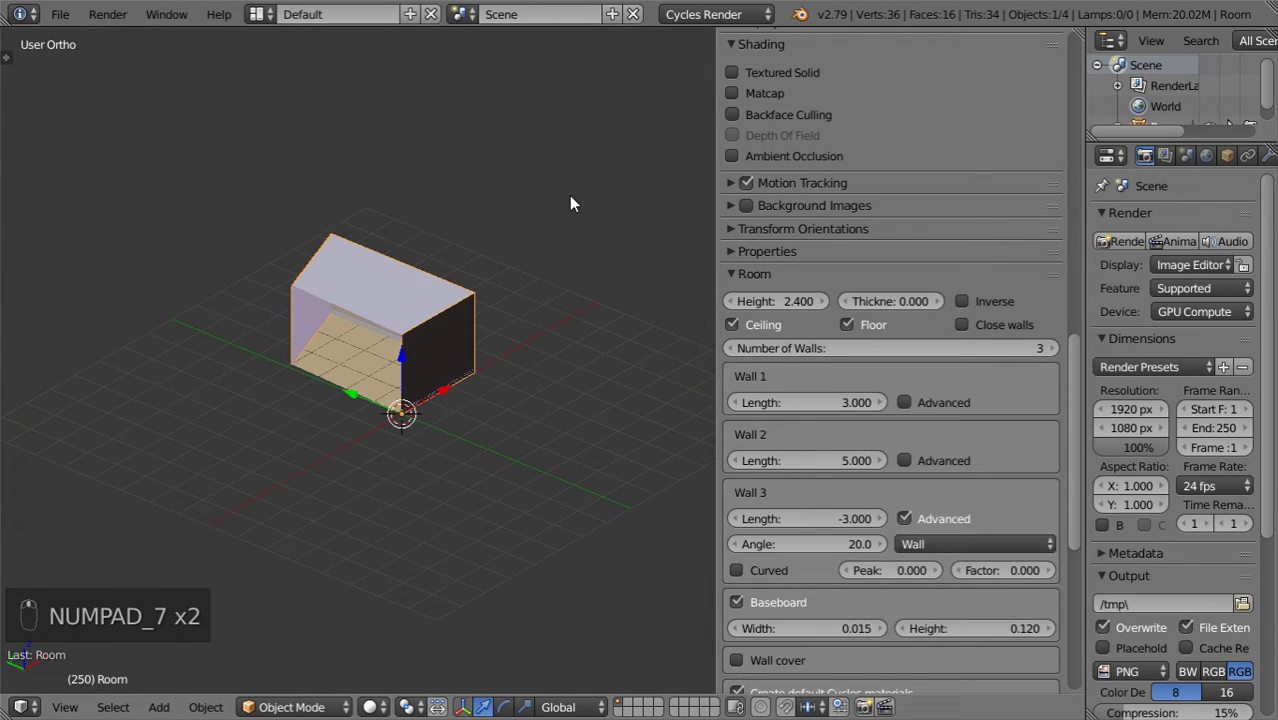
Curve Wall 3 into a rounded half-circle end, adjusting its D value and segment Steps
left_click_drag(788, 578, 371, 336)
left_click_drag(371, 336, 1043, 582)
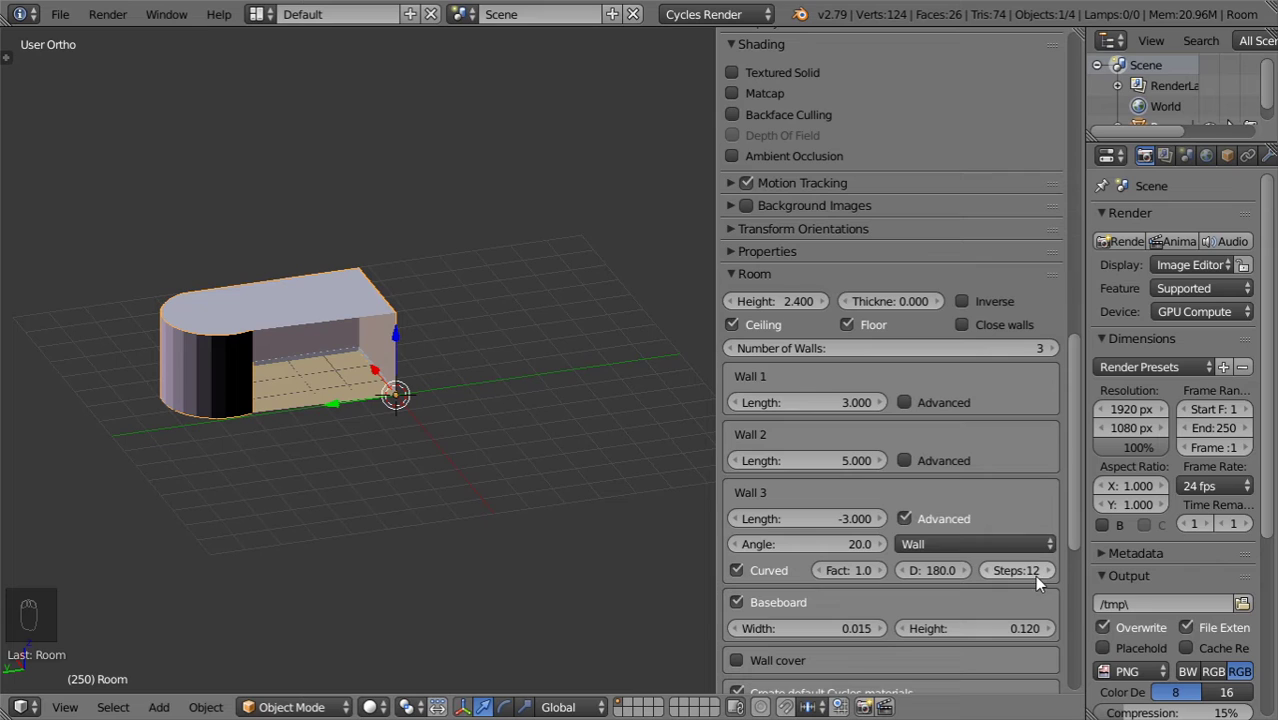
left_click_drag(954, 574, 948, 566)
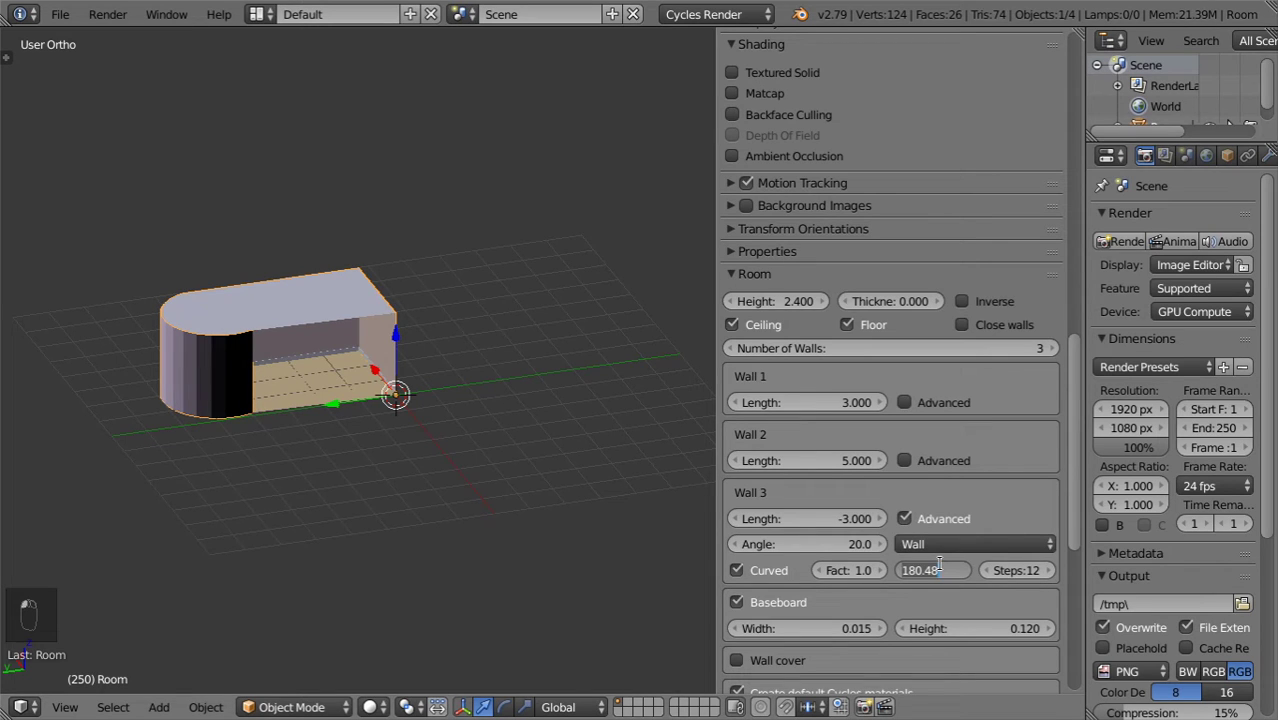
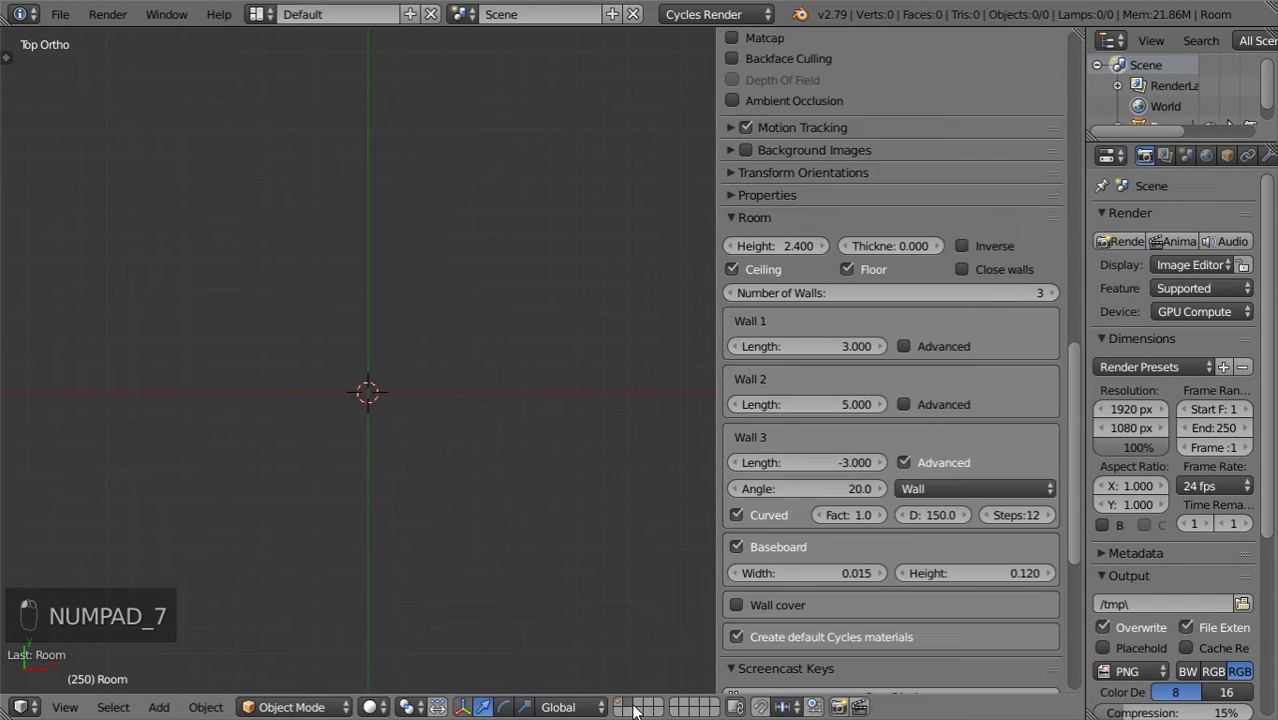
Add a Mesh > Archimesh > Stairs object at the scene centre and show its settings panel
key("shift+c")
key("shift+a")
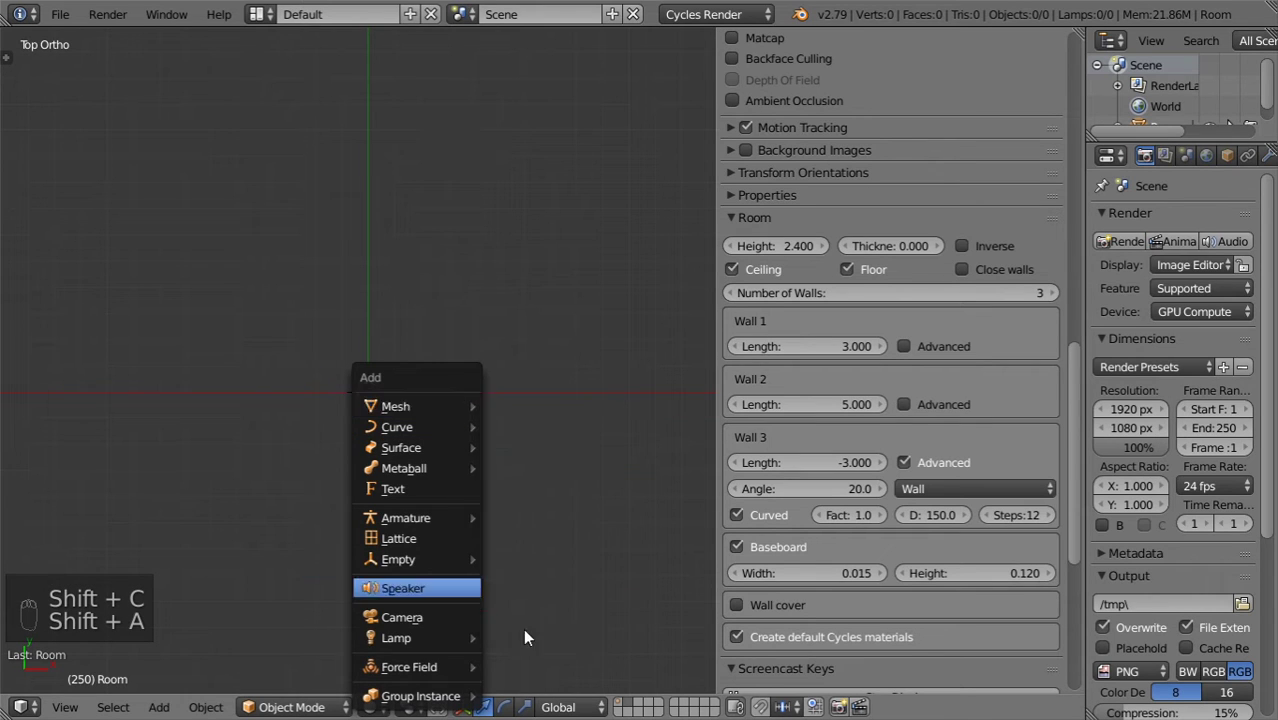
key("shift+a")
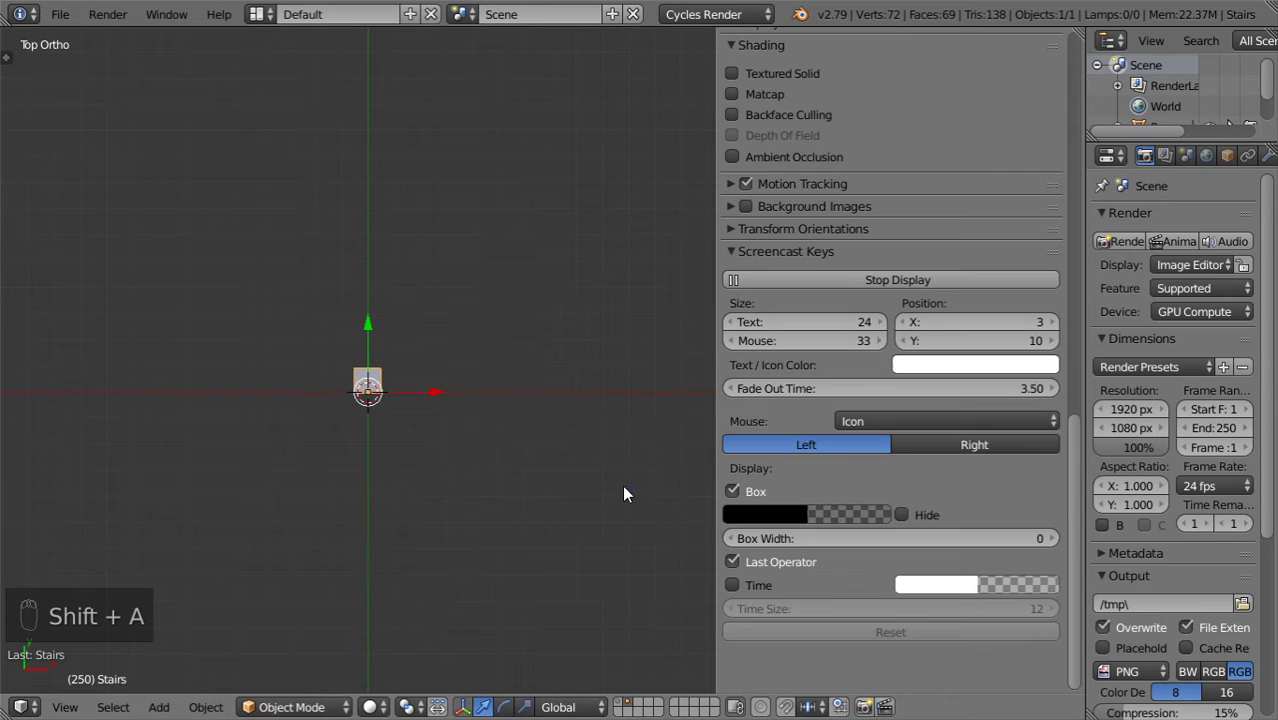
left_click_drag(464, 338, 786, 253)
left_click_drag(786, 253, 436, 289)
key("n")
key("t")
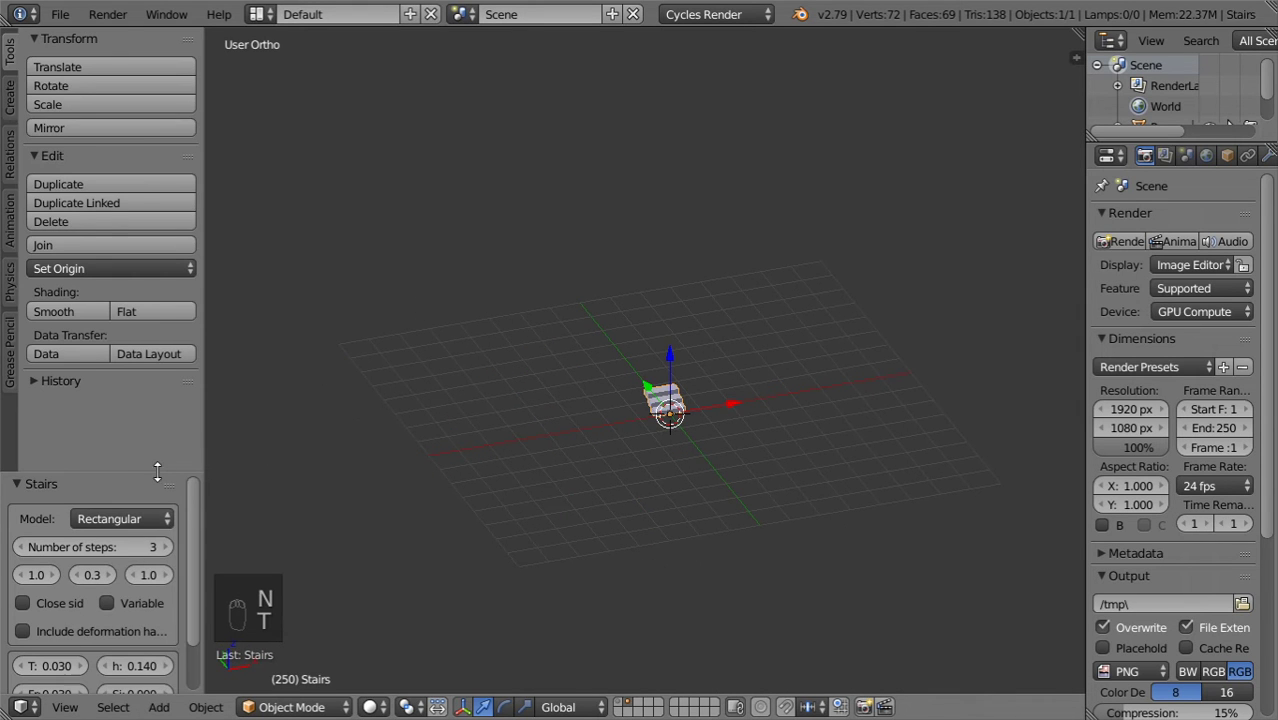
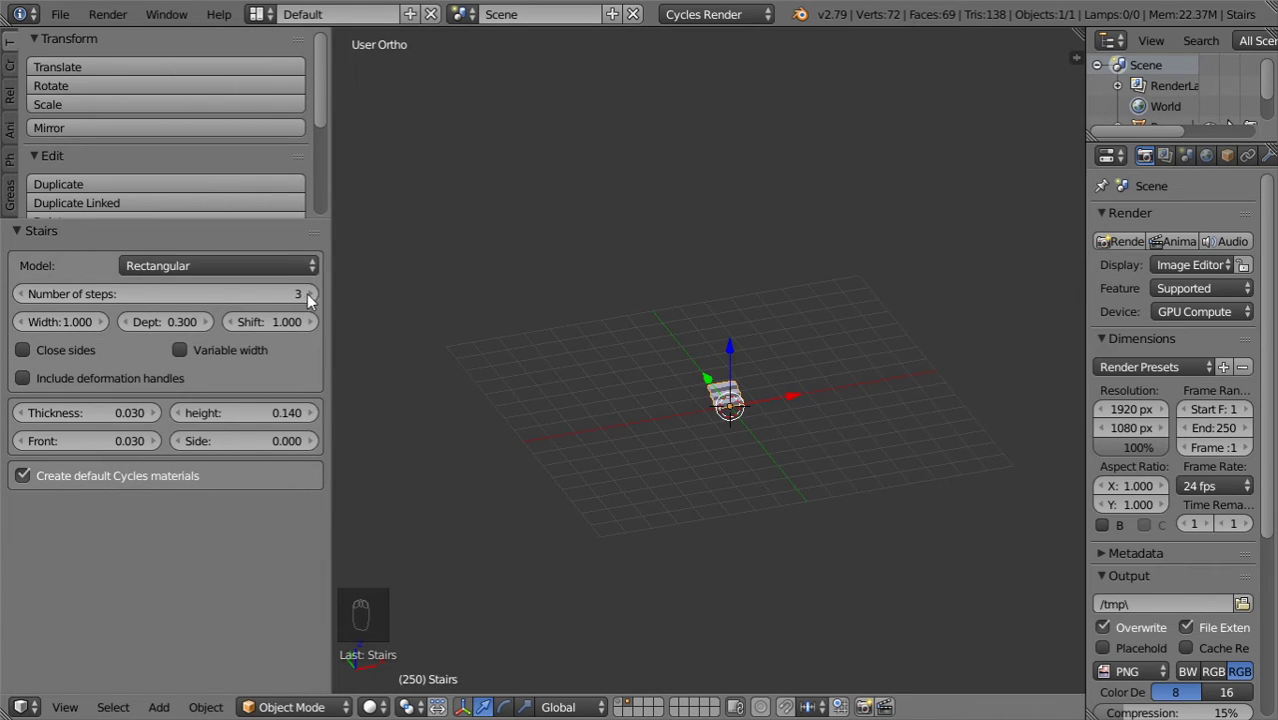
Set the staircase to 8 steps, width 0.5 and depth 0.2
left_click_drag(774, 448, 320, 300)
left_click_drag(320, 300, 723, 503)
left_click_drag(723, 503, 913, 458)
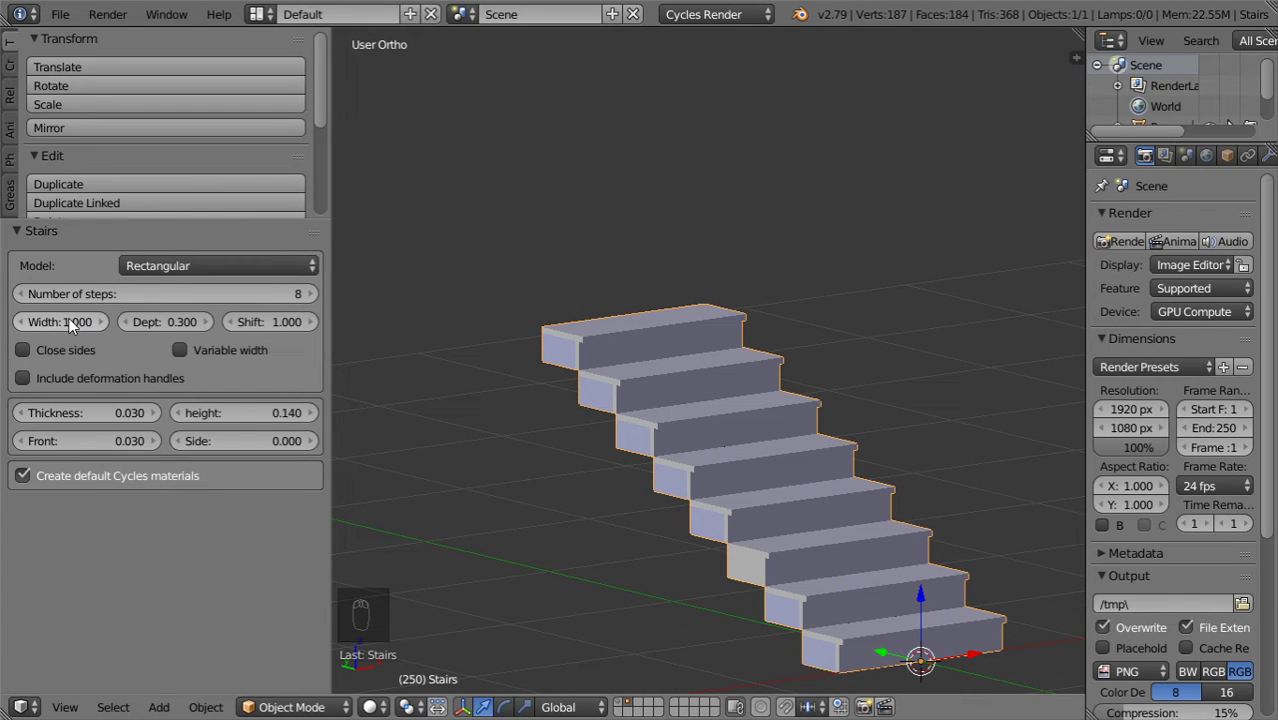
left_click_drag(75, 323, 540, 415)
middle_click(655, 433)
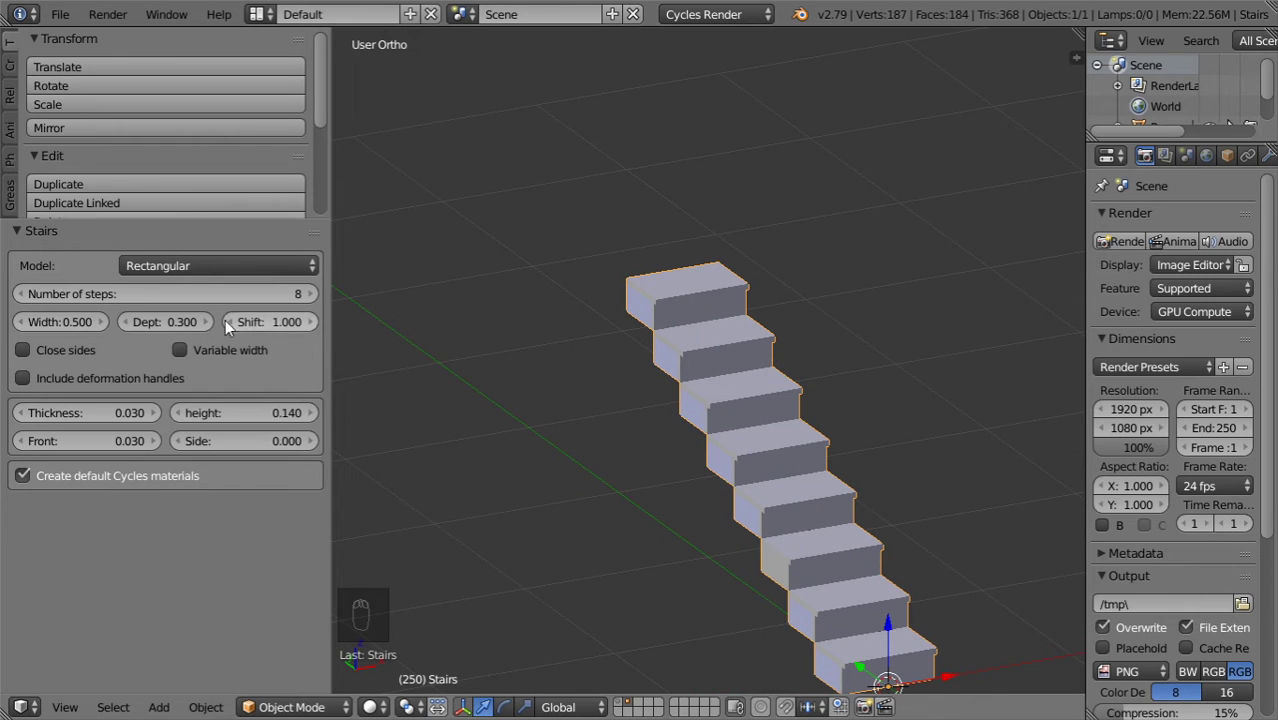
left_click_drag(190, 323, 281, 331)
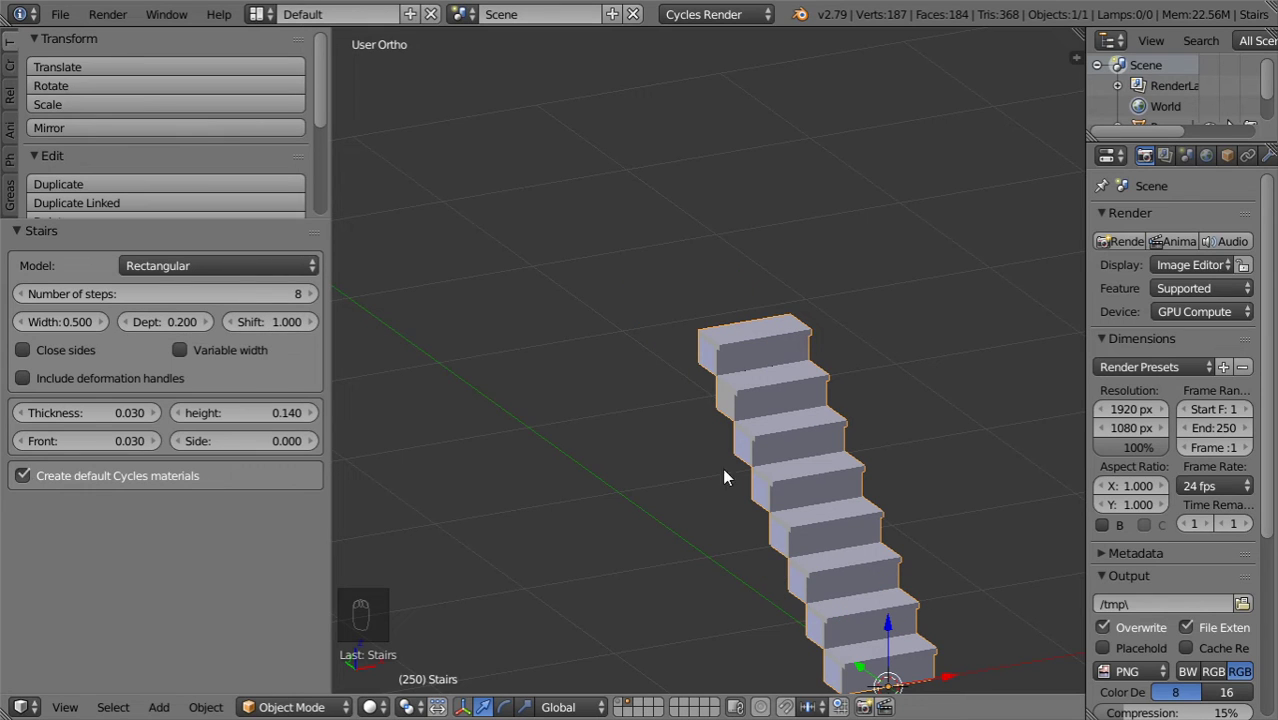
middle_click(851, 508)
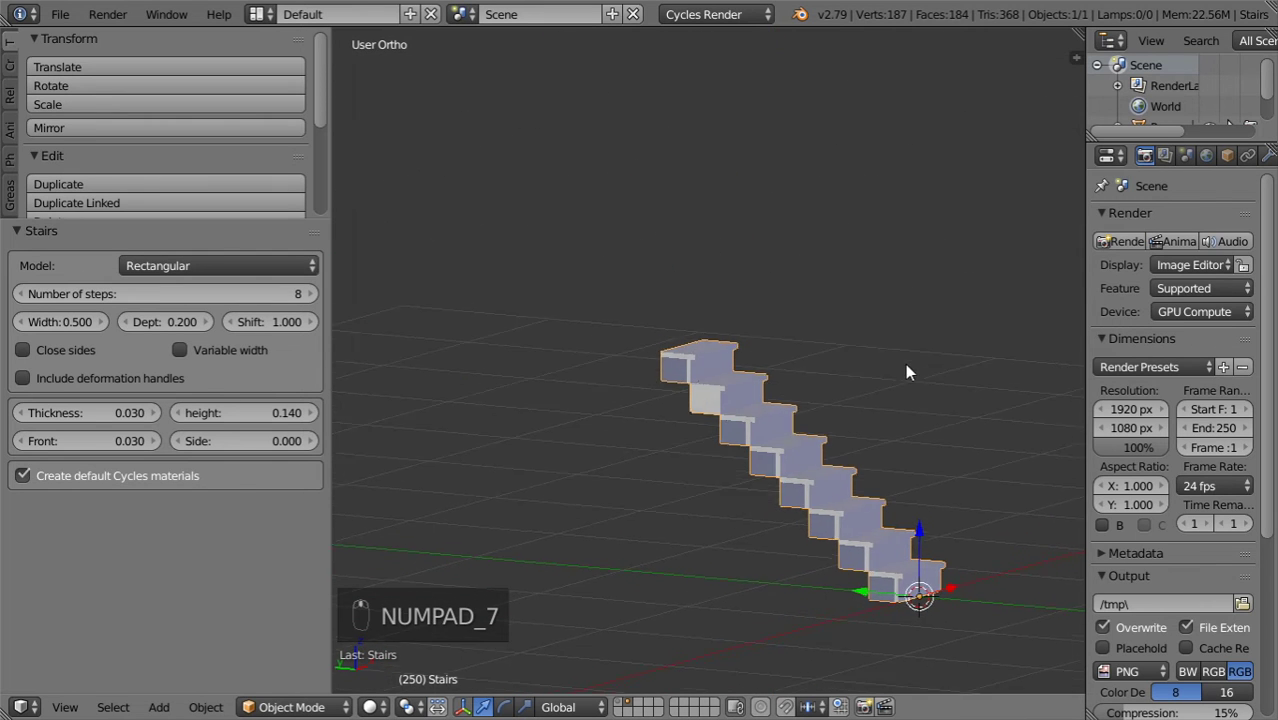
Keep step shift at 1.0, set tread thickness 0.02 and front overhang 0.01
left_click(253, 323)
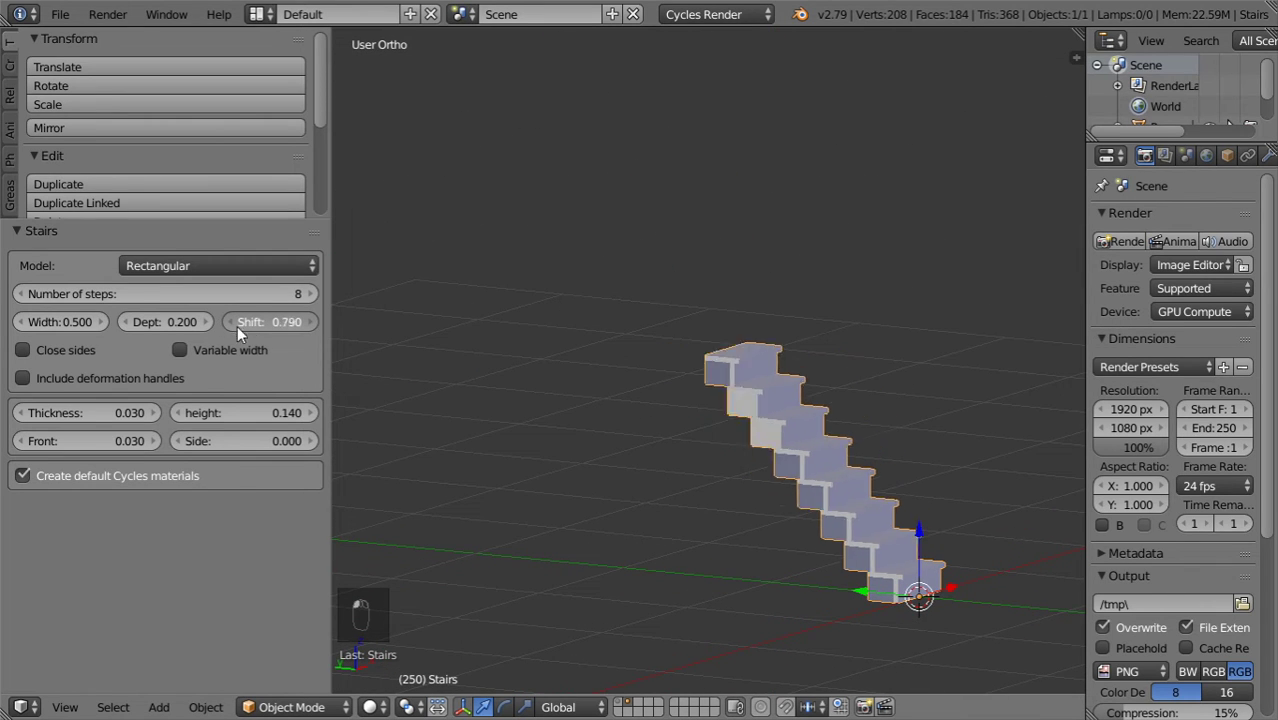
middle_click(225, 302)
left_click_drag(294, 329, 882, 466)
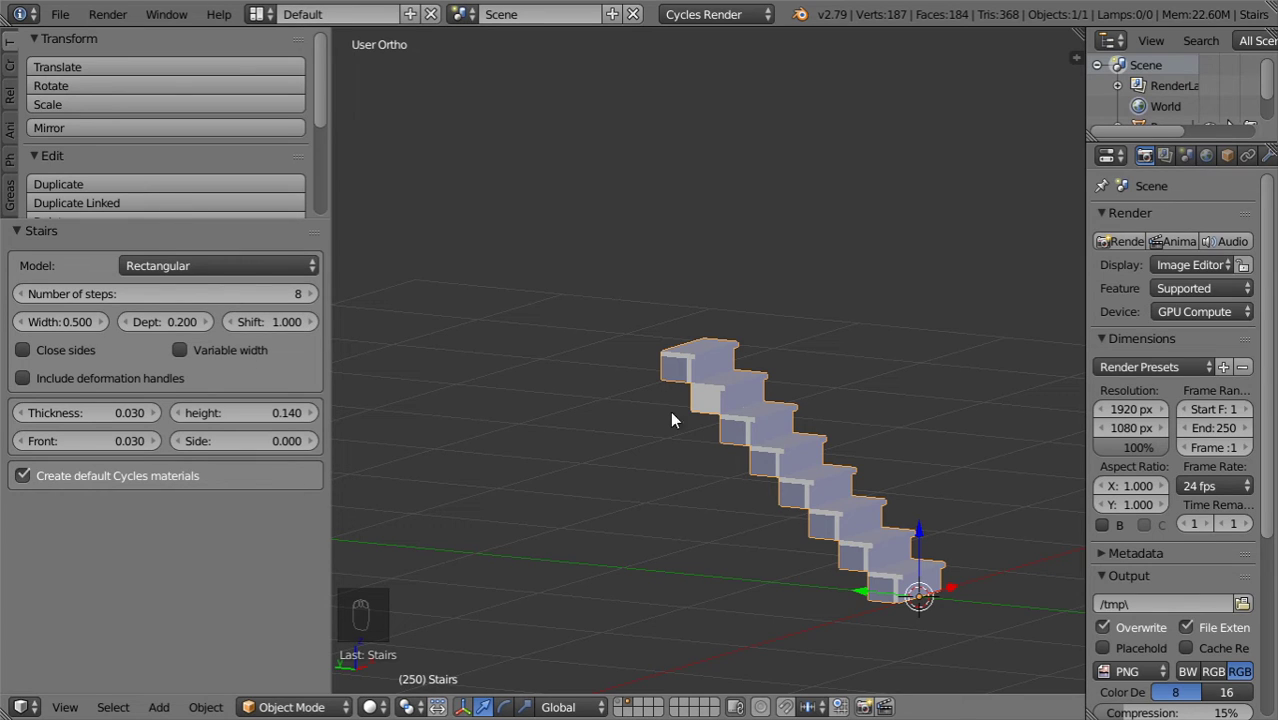
left_click_drag(265, 331, 265, 331)
left_click_drag(281, 331, 281, 334)
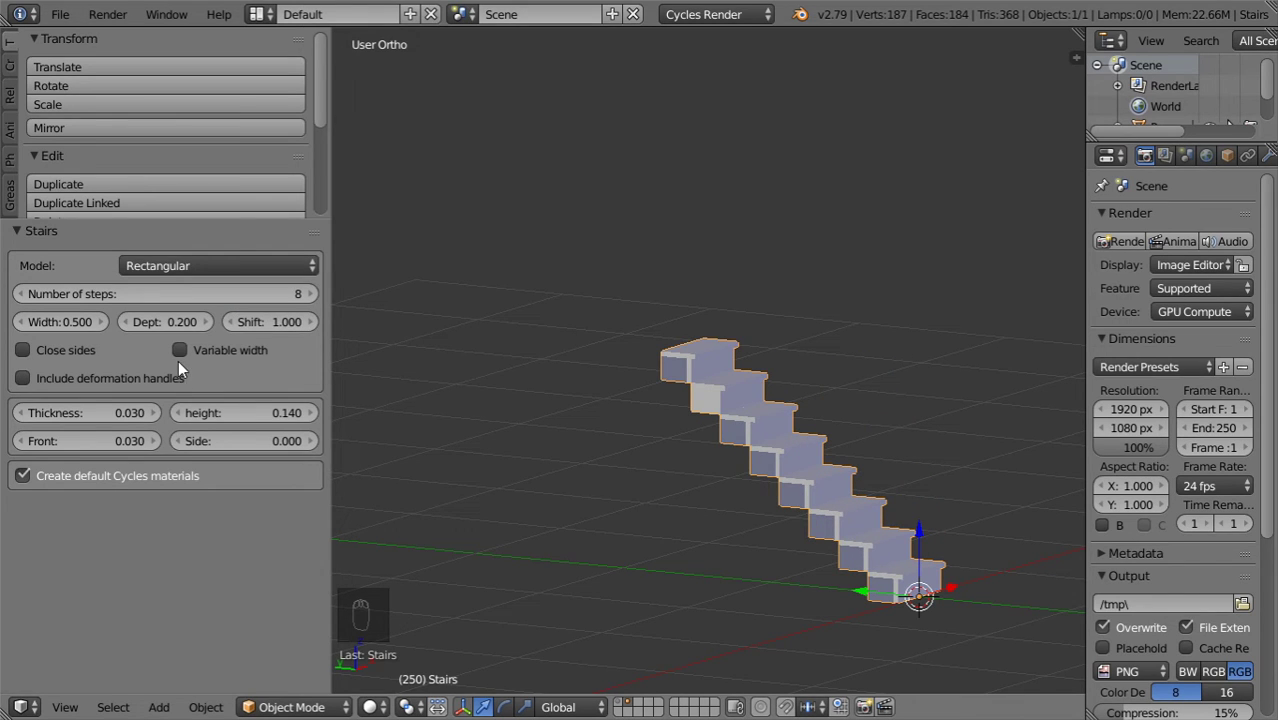
left_click_drag(67, 359, 143, 419)
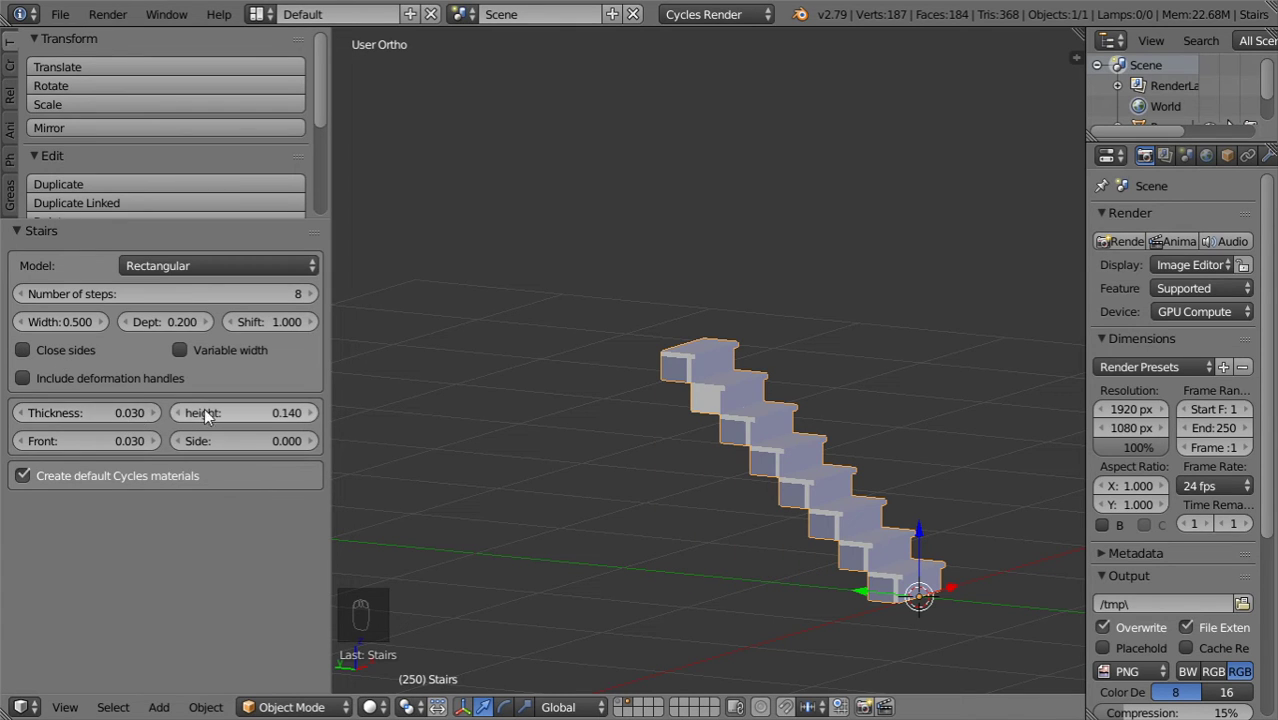
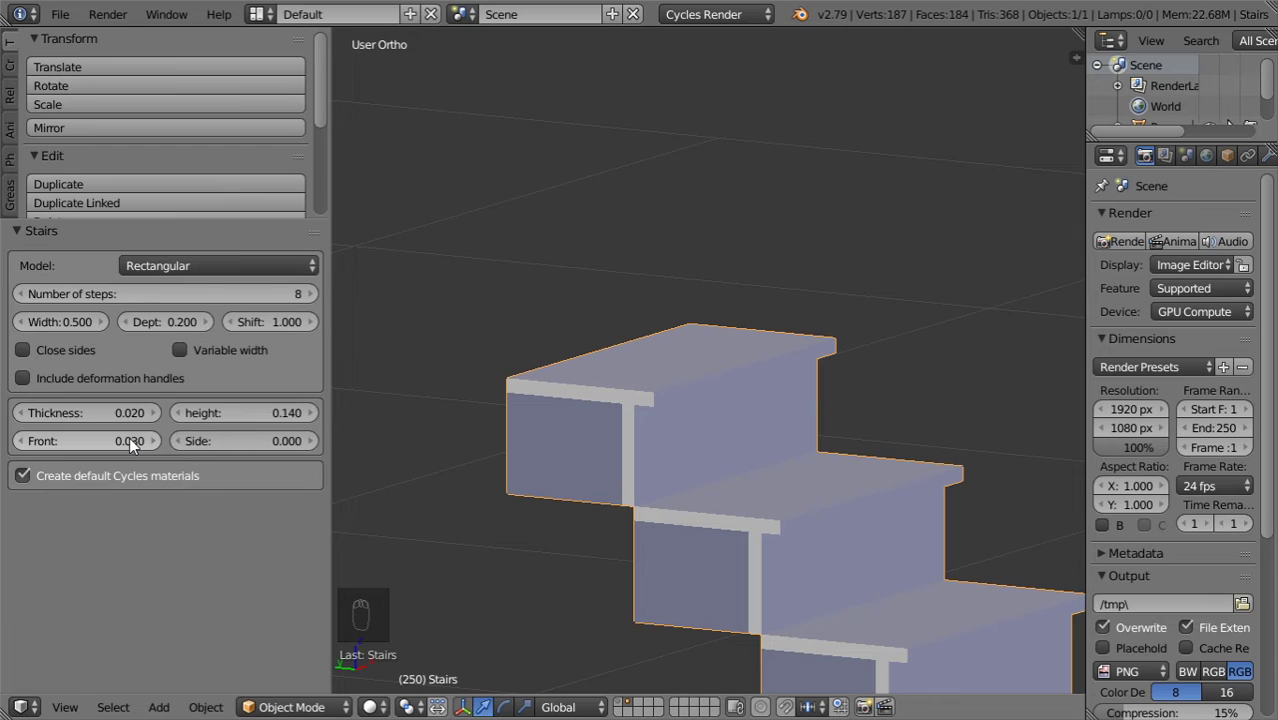
left_click_drag(133, 427, 142, 444)
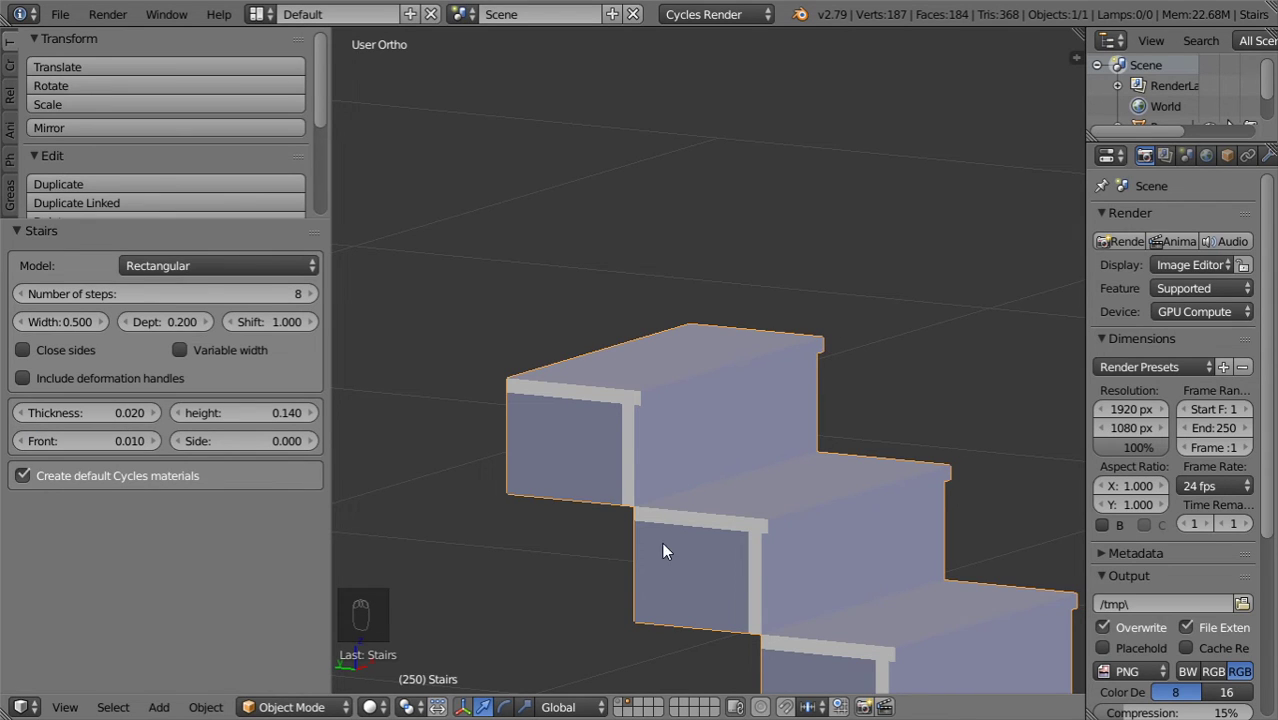
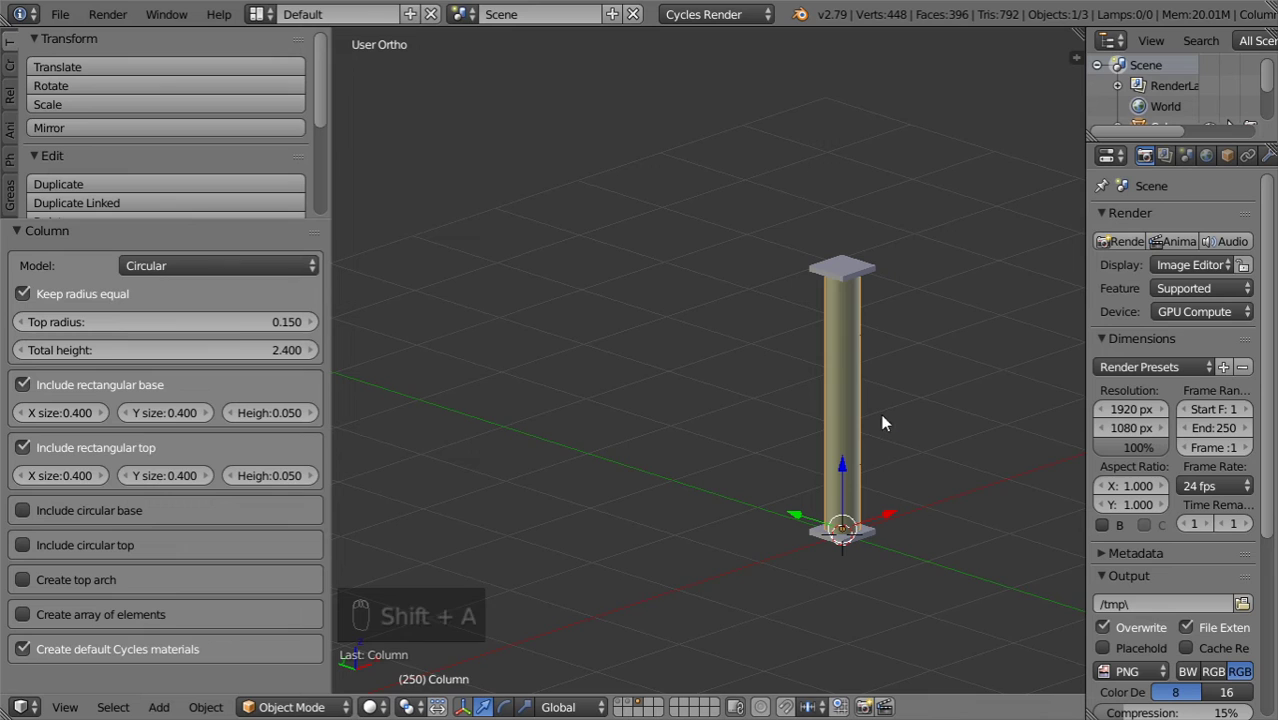
Set the column's top radius to 0.5 and total height to 4.0
left_click_drag(287, 266, 194, 267)
left_click_drag(195, 267, 376, 502)
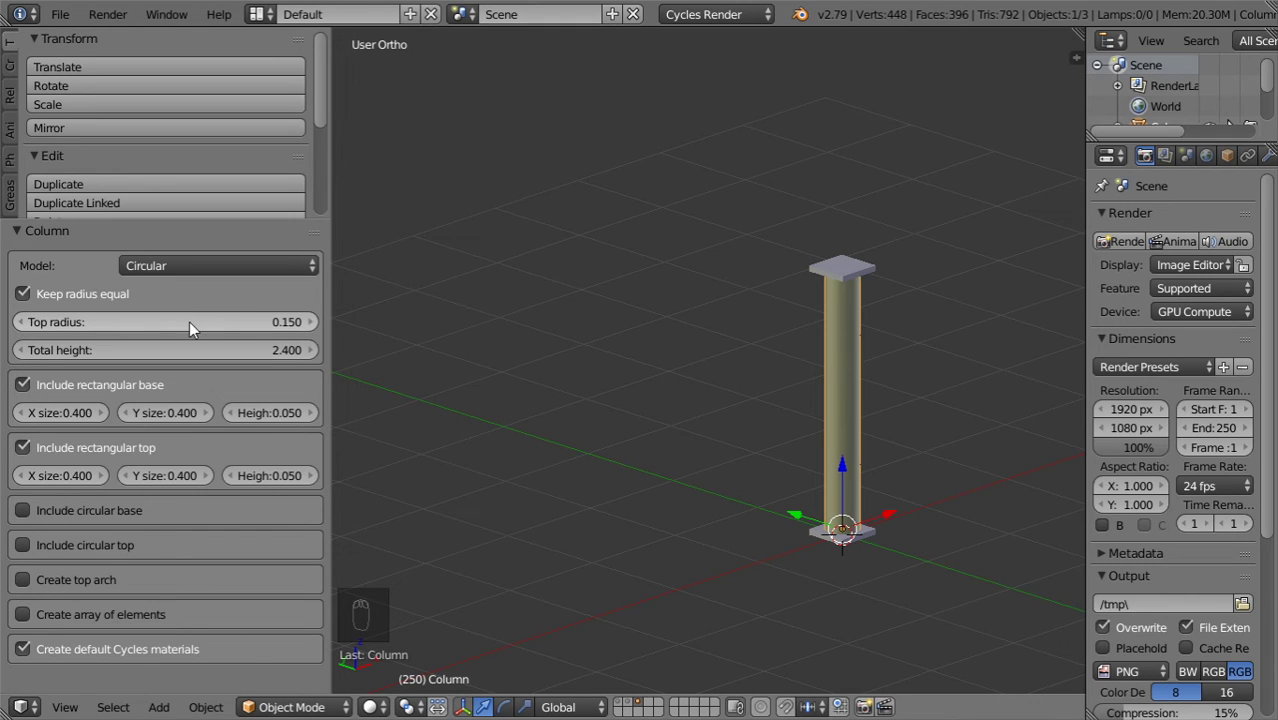
left_click_drag(200, 330, 200, 330)
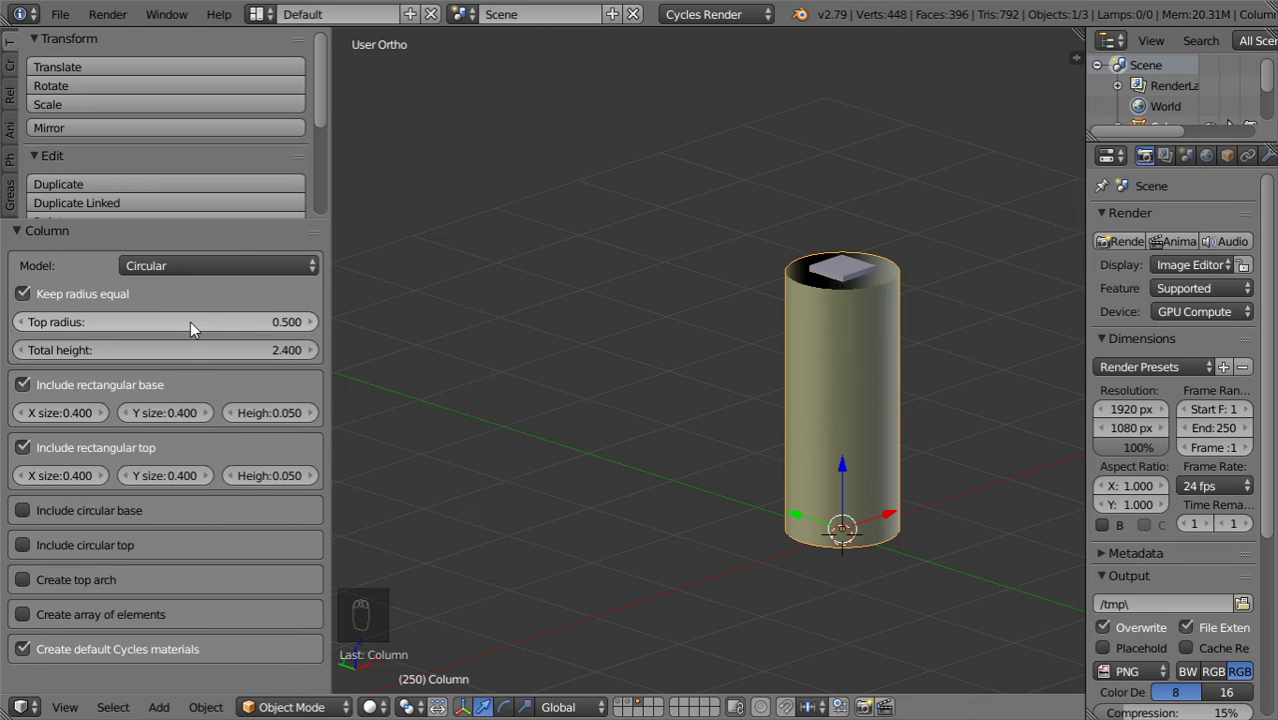
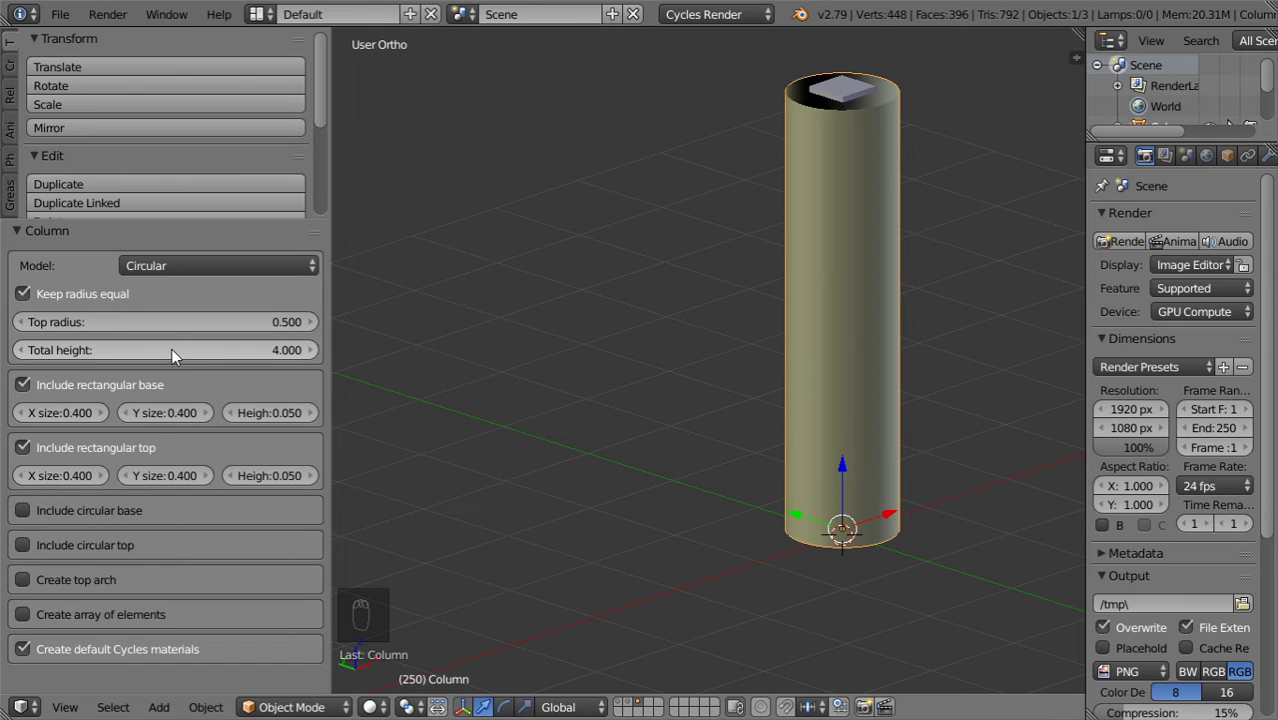
Size the column's top and base plates to 2.0 × 1.5
left_click_drag(108, 480, 90, 462)
left_click_drag(90, 462, 85, 483)
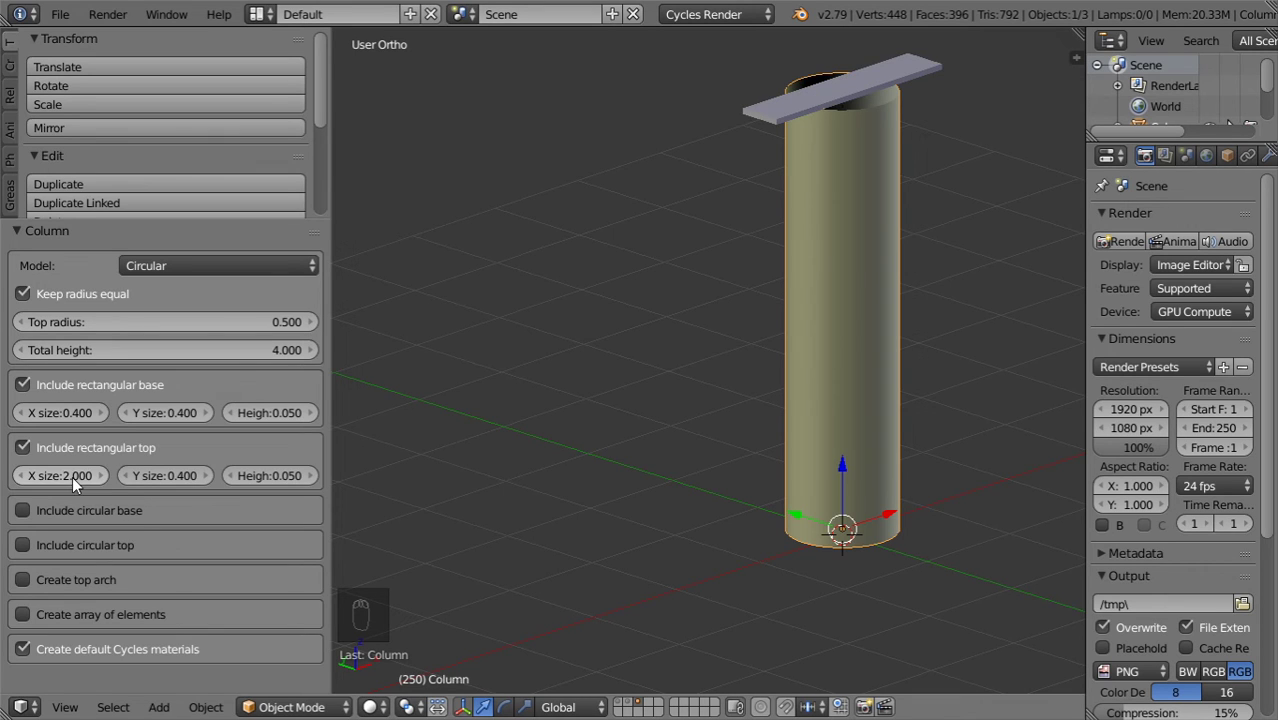
left_click_drag(194, 492, 182, 478)
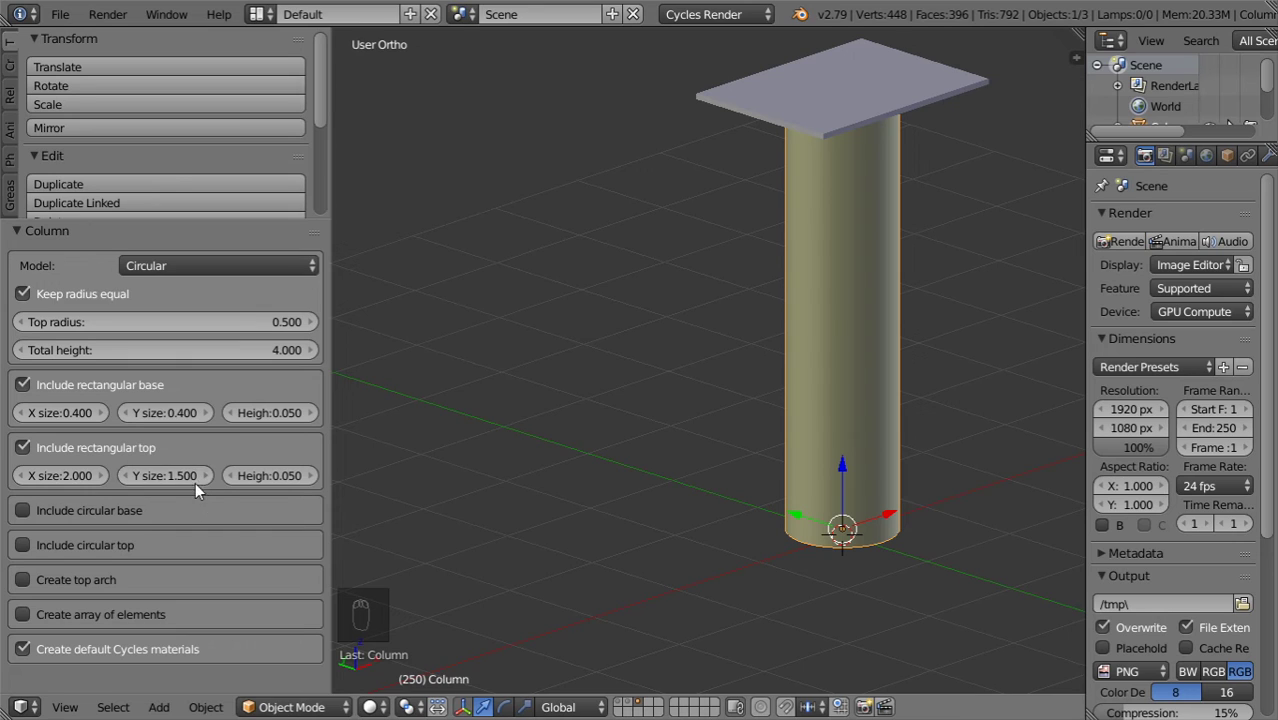
left_click_drag(59, 412, 62, 418)
left_click_drag(160, 423, 160, 423)
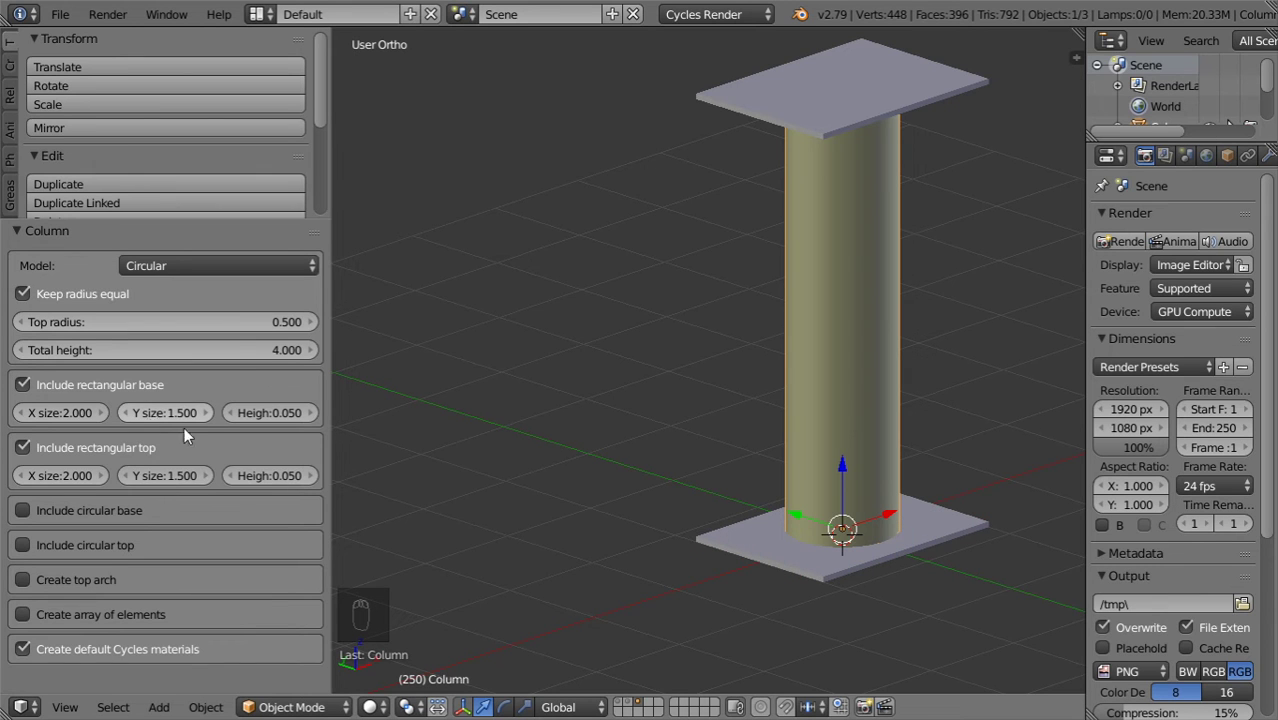
middle_click(726, 434)
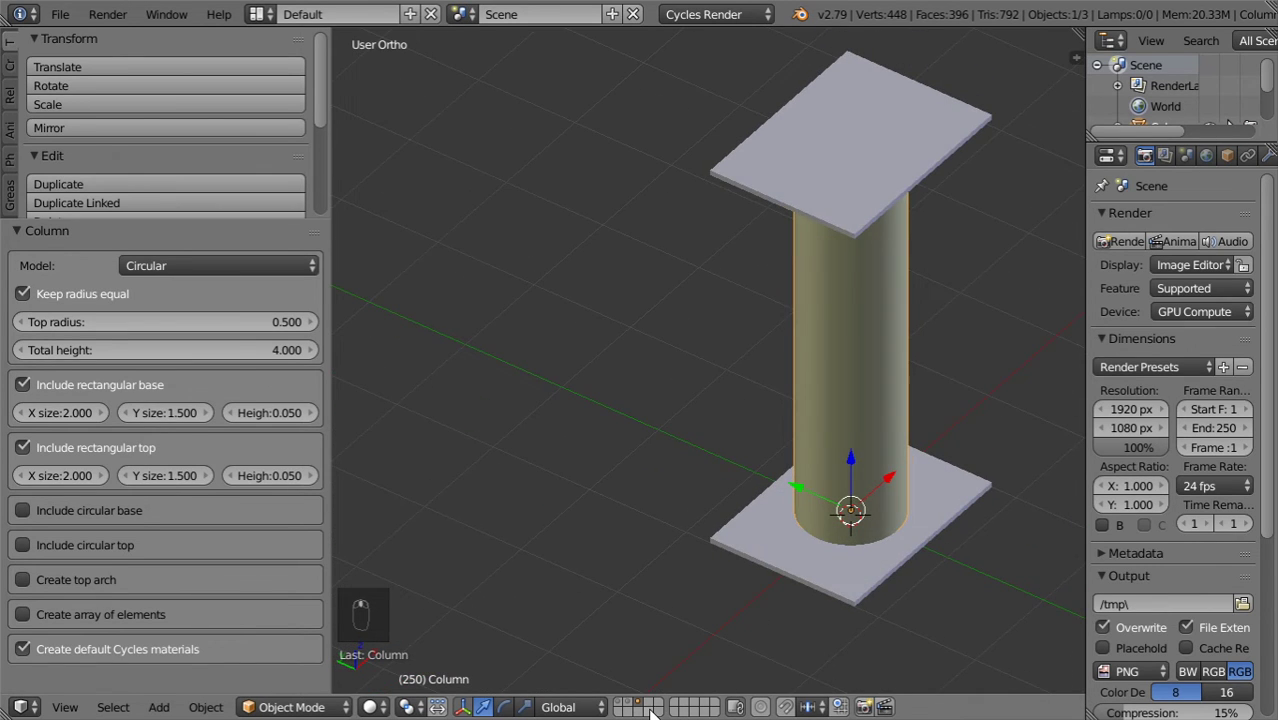
Add an Archimesh door to the scene and show its Door settings
key("shift+a")
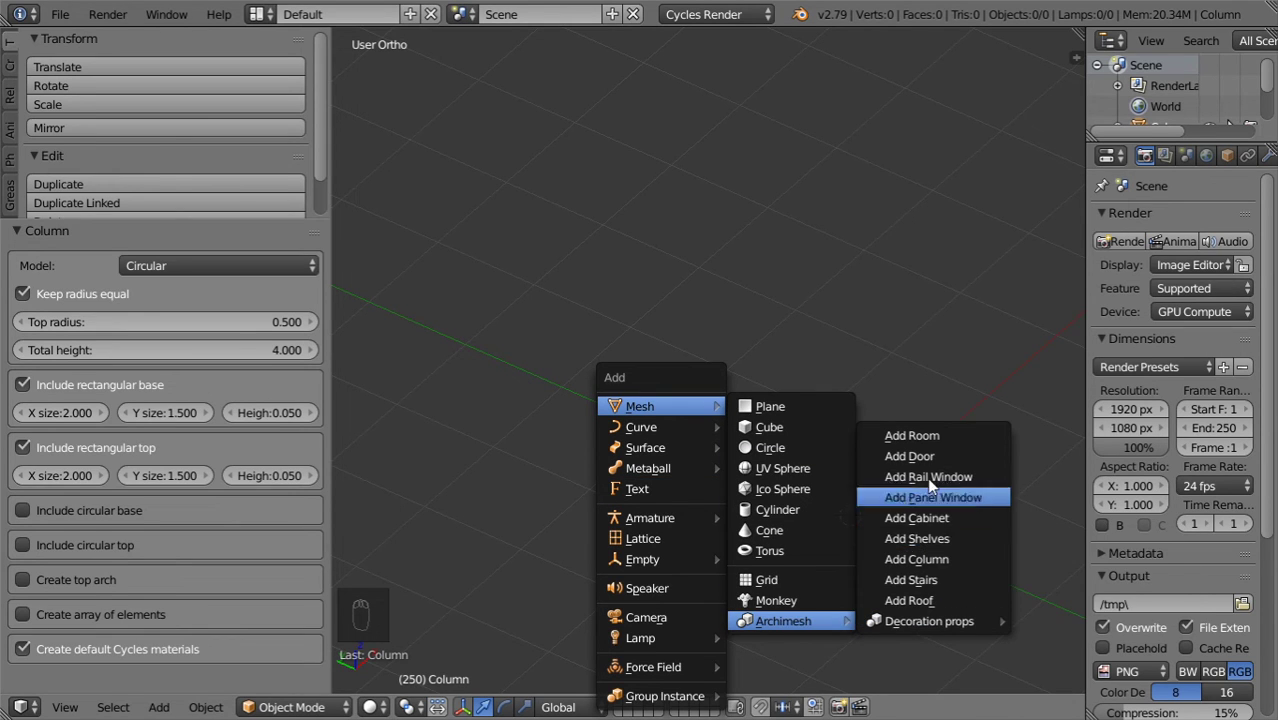
left_click_drag(864, 464, 726, 435)
key("t")
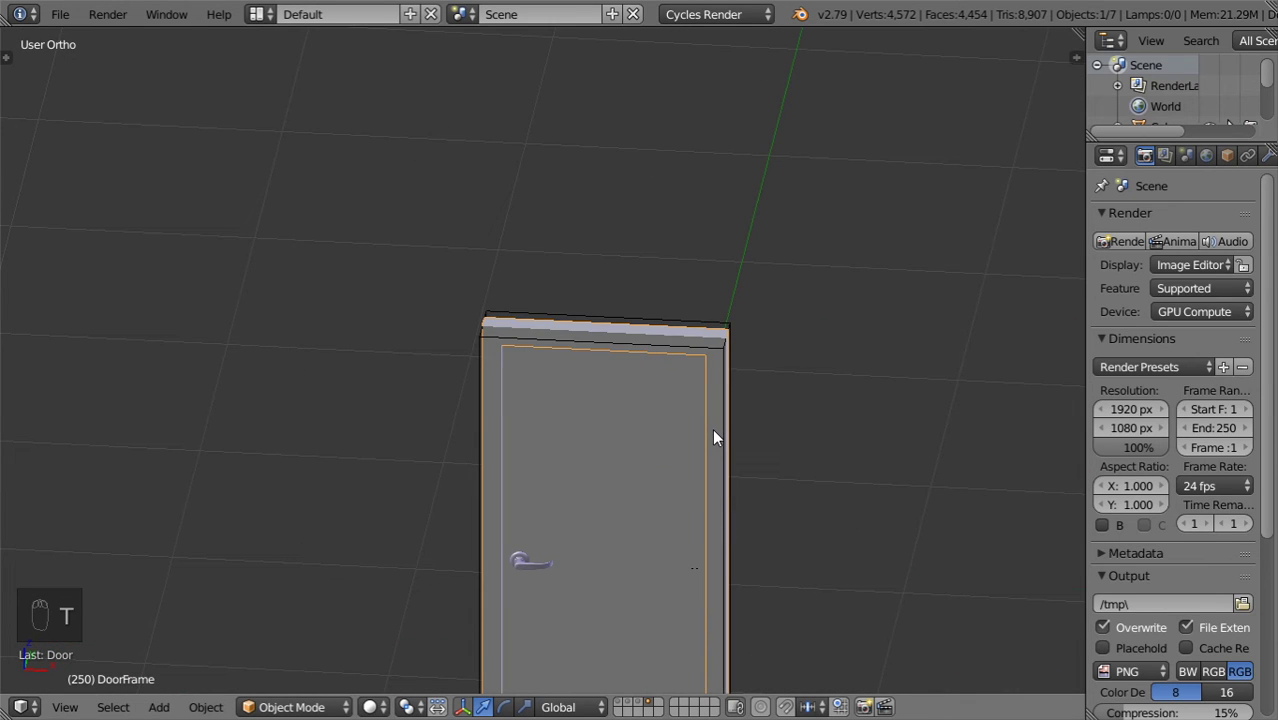
key("t")
key("t")
key("n")
left_click_drag(920, 420, 927, 417)
Set the door to Model 06 with Handle 03, right opening and rotation 3.8
left_click_drag(930, 373, 916, 348)
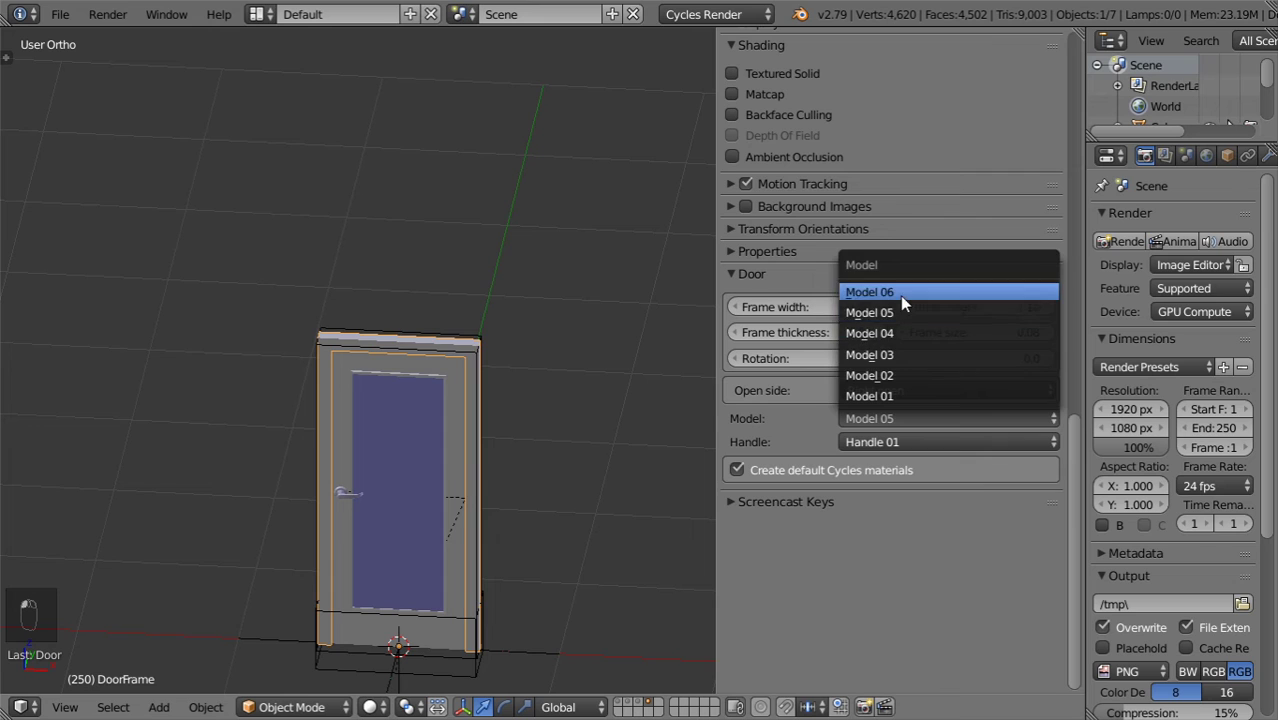
left_click(908, 298)
middle_click(510, 498)
middle_click(496, 540)
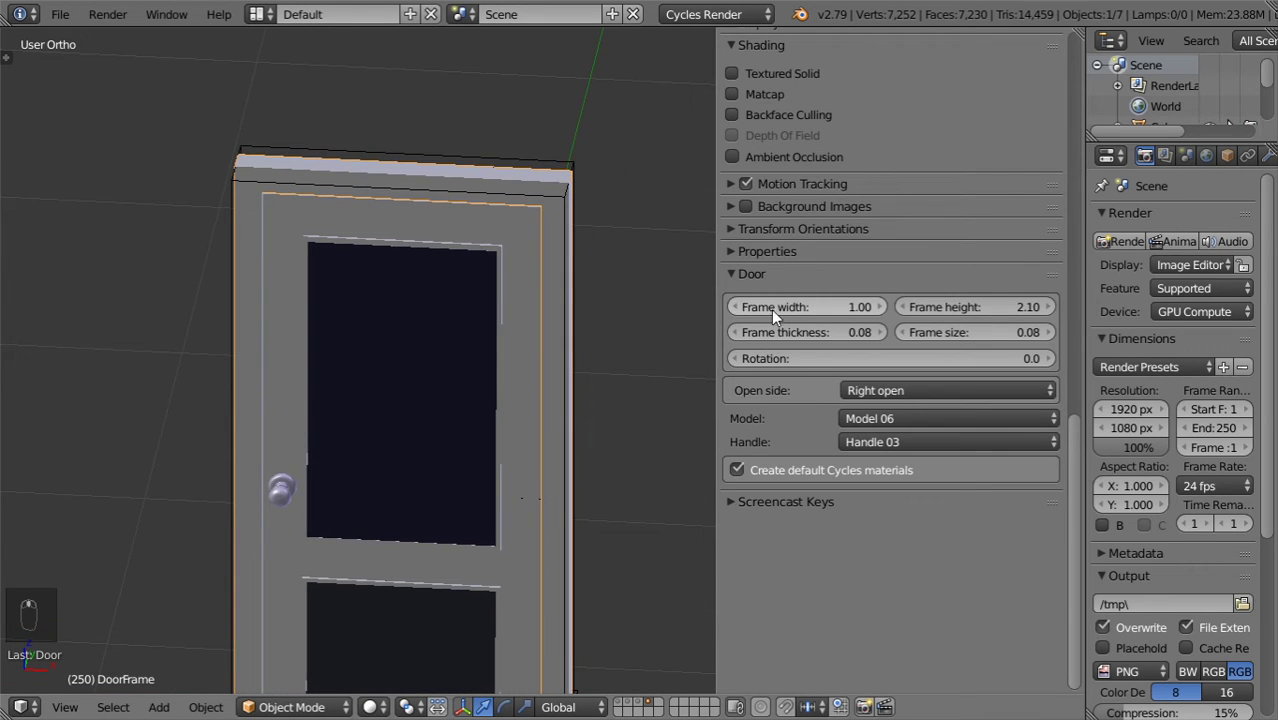
left_click_drag(828, 319, 851, 359)
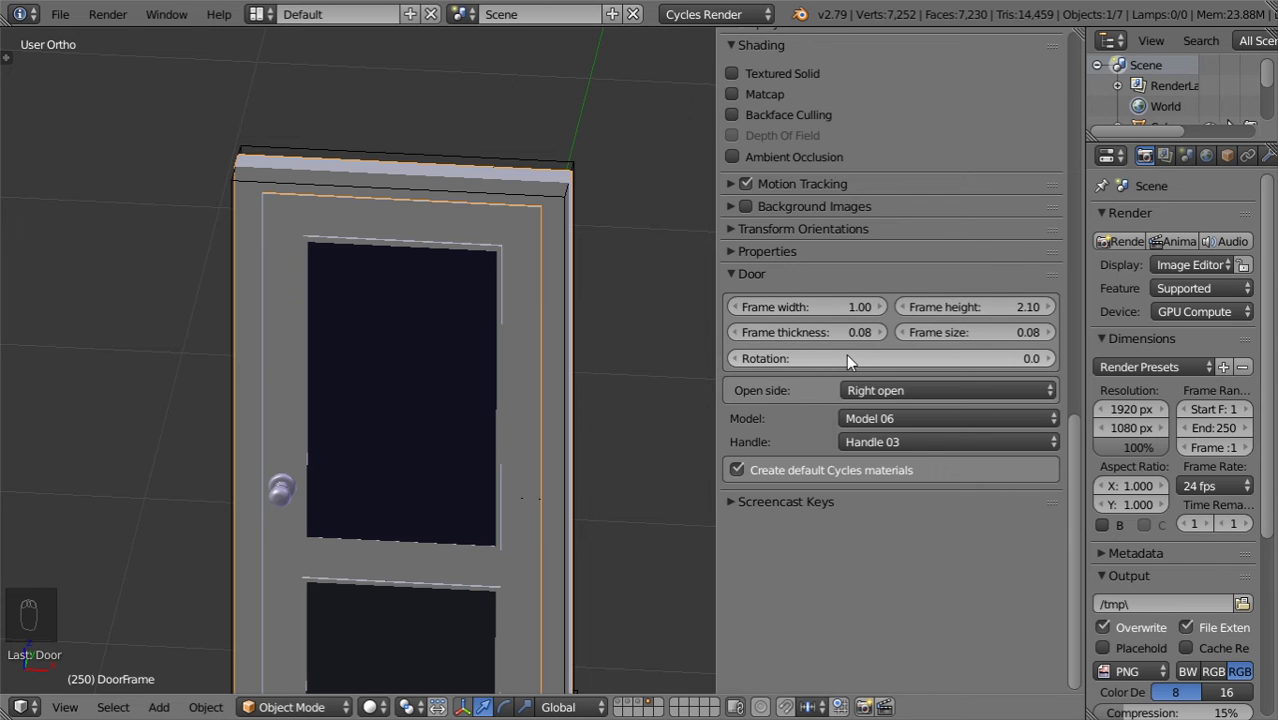
left_click_drag(844, 365, 974, 364)
middle_click(561, 406)
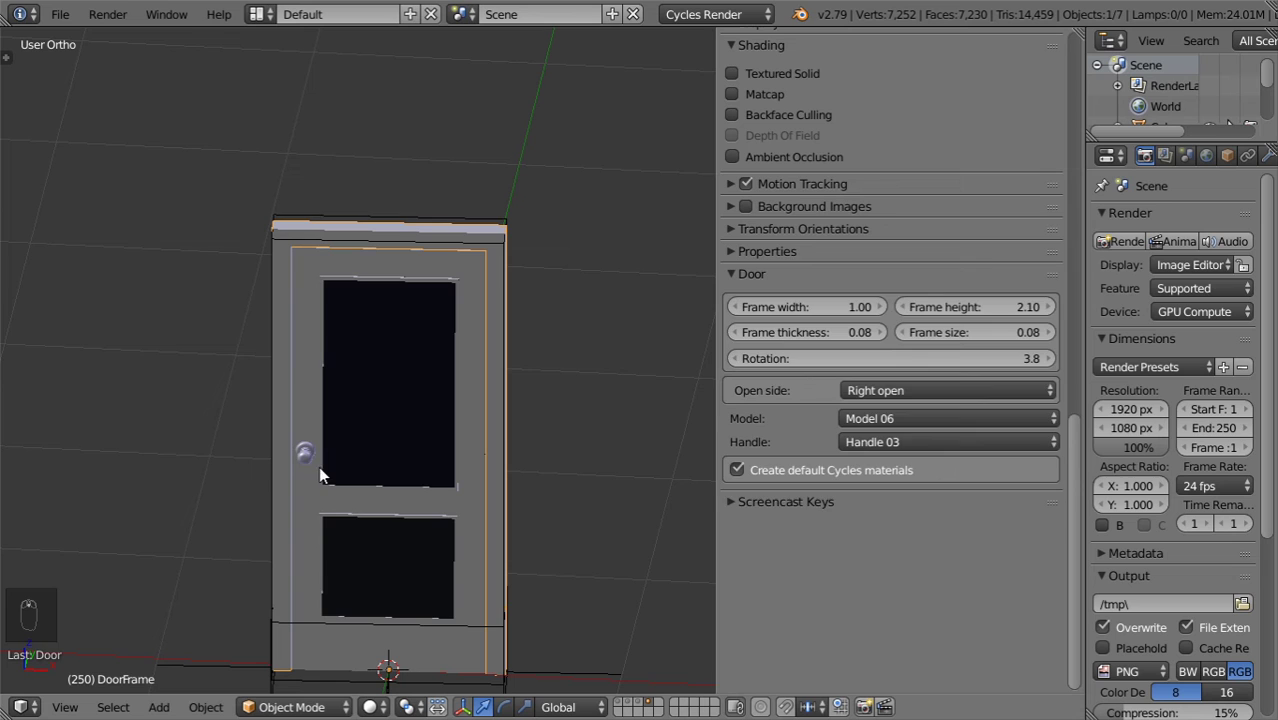
right_click(324, 399)
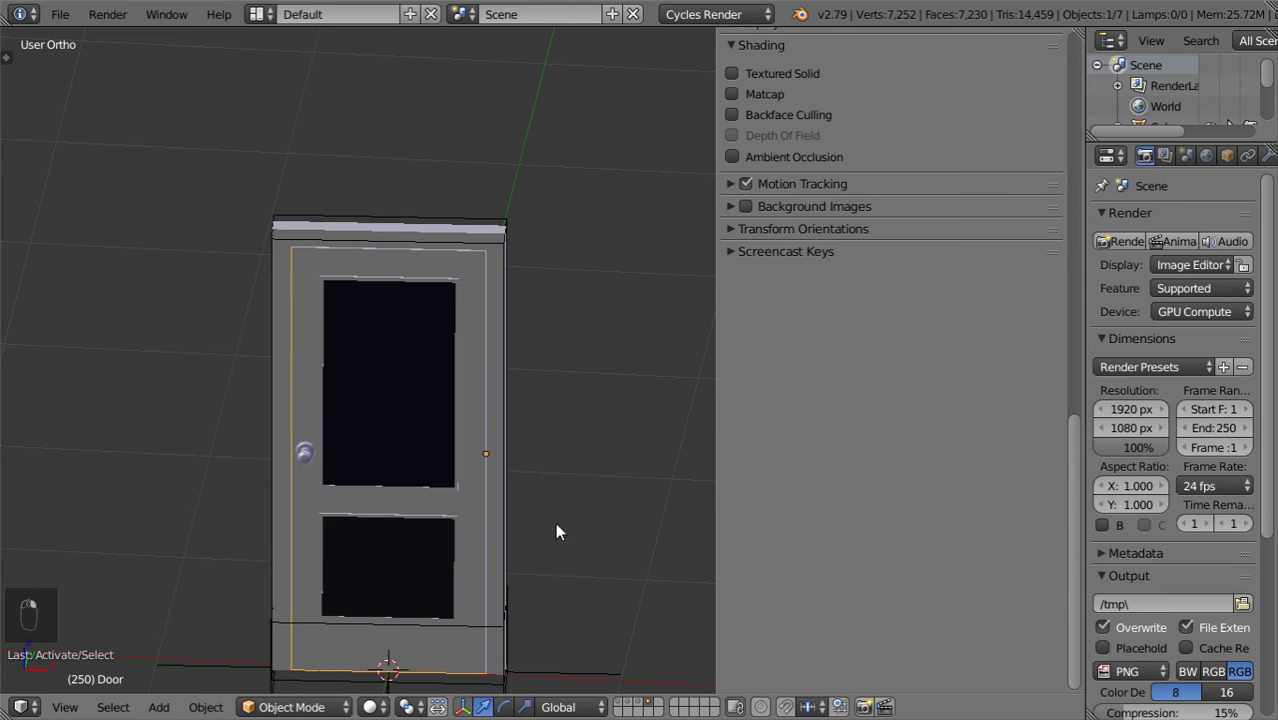
key("r")
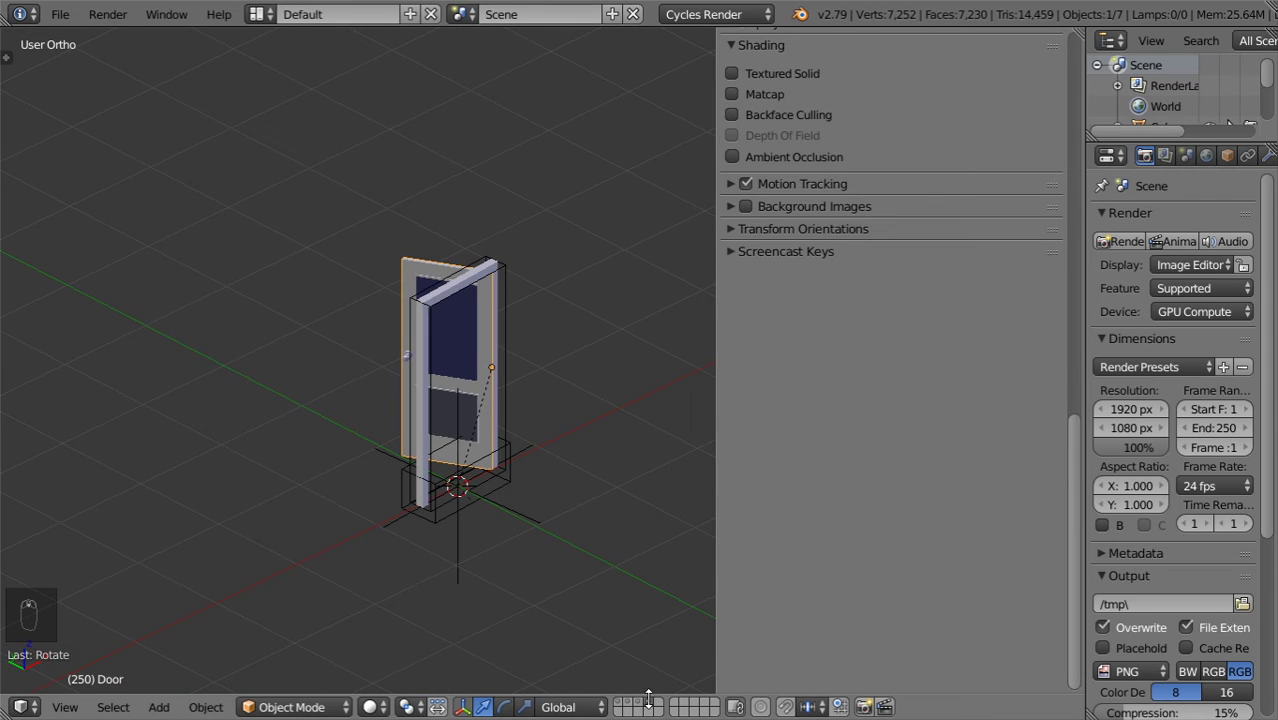
On an empty layer add an Archimesh shelving unit and show its settings
left_click(668, 708)
key("shift+a")
left_click(652, 620)
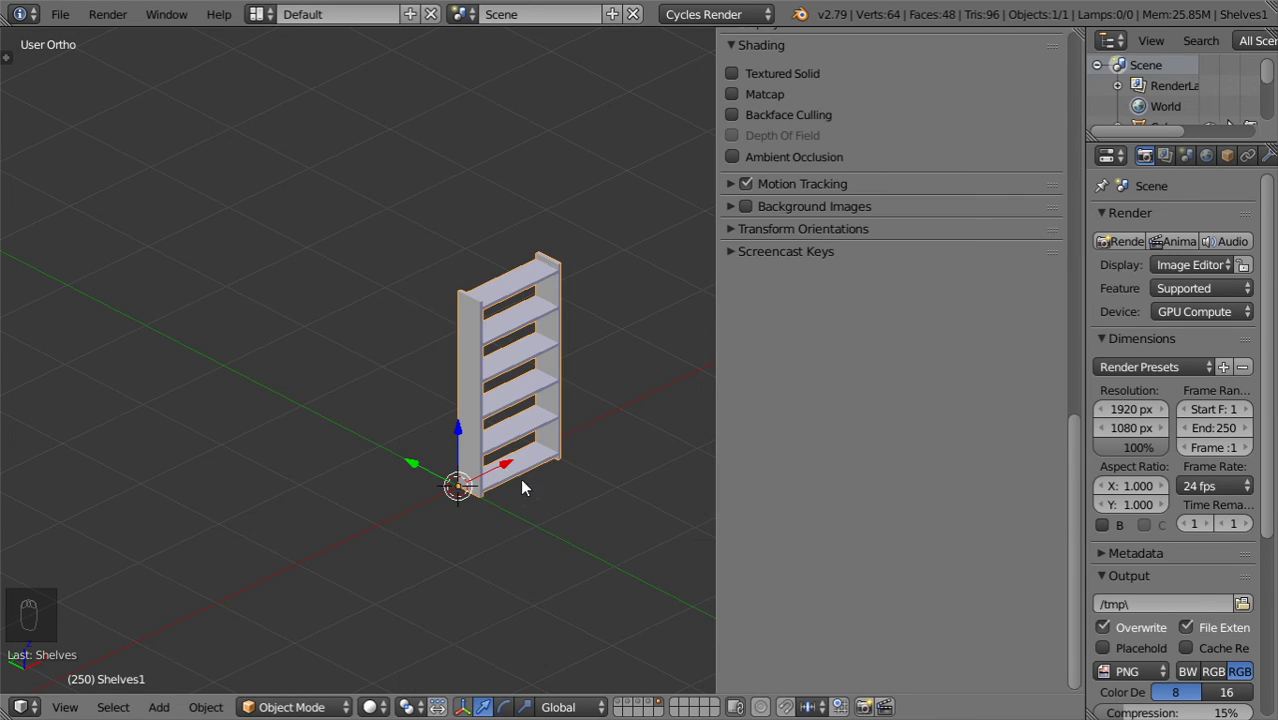
key("t")
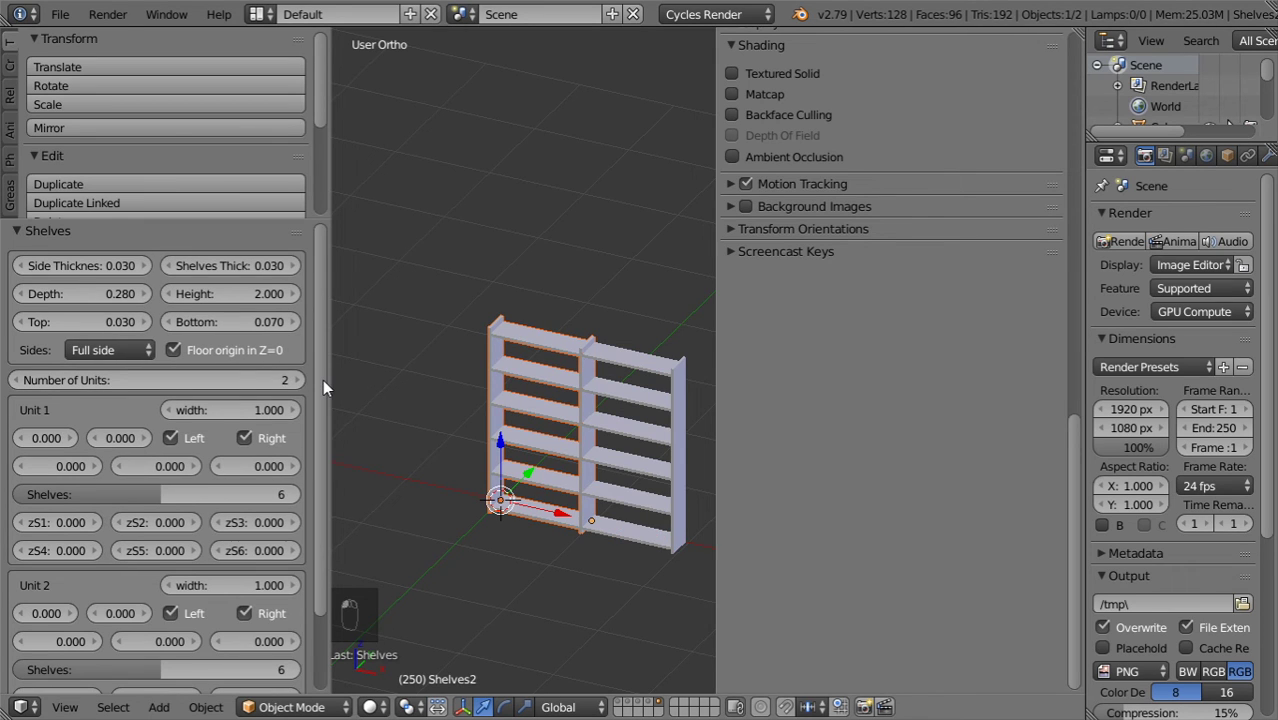
middle_click(262, 305)
Make it one 2.0-wide unit with 8 shelves and hide the side panels
left_click_drag(23, 306, 234, 357)
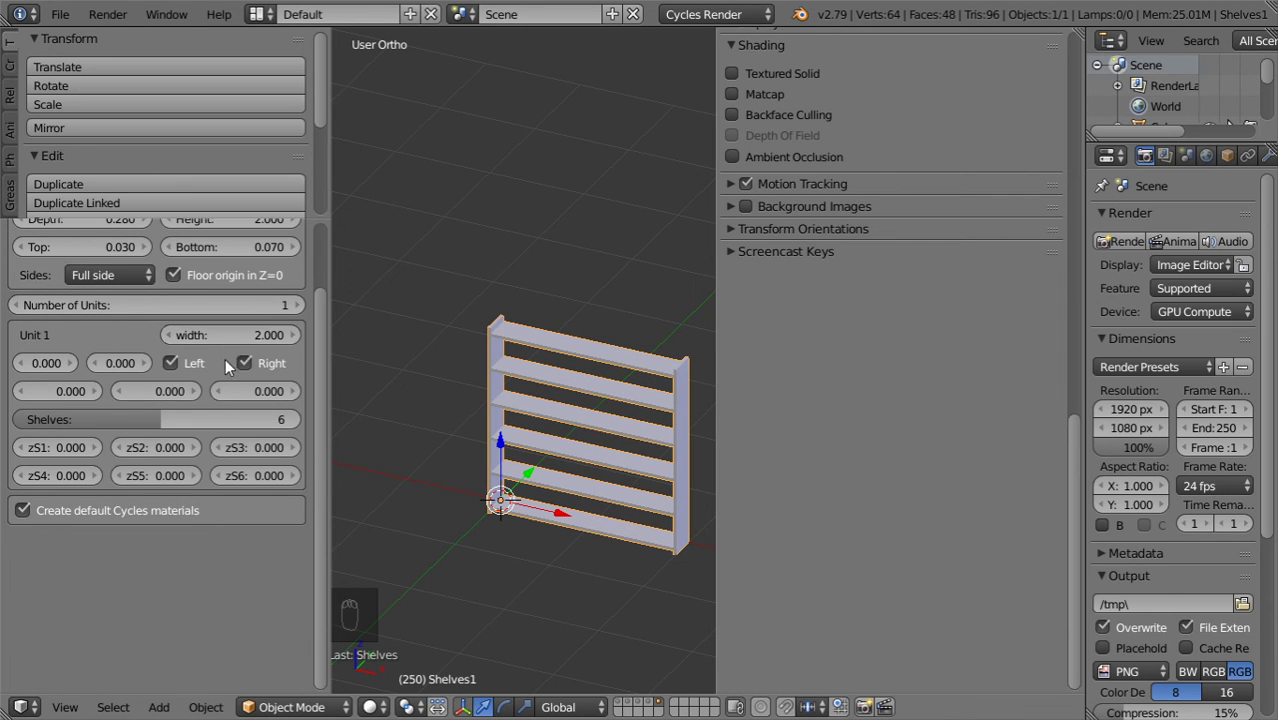
left_click_drag(211, 429, 211, 429)
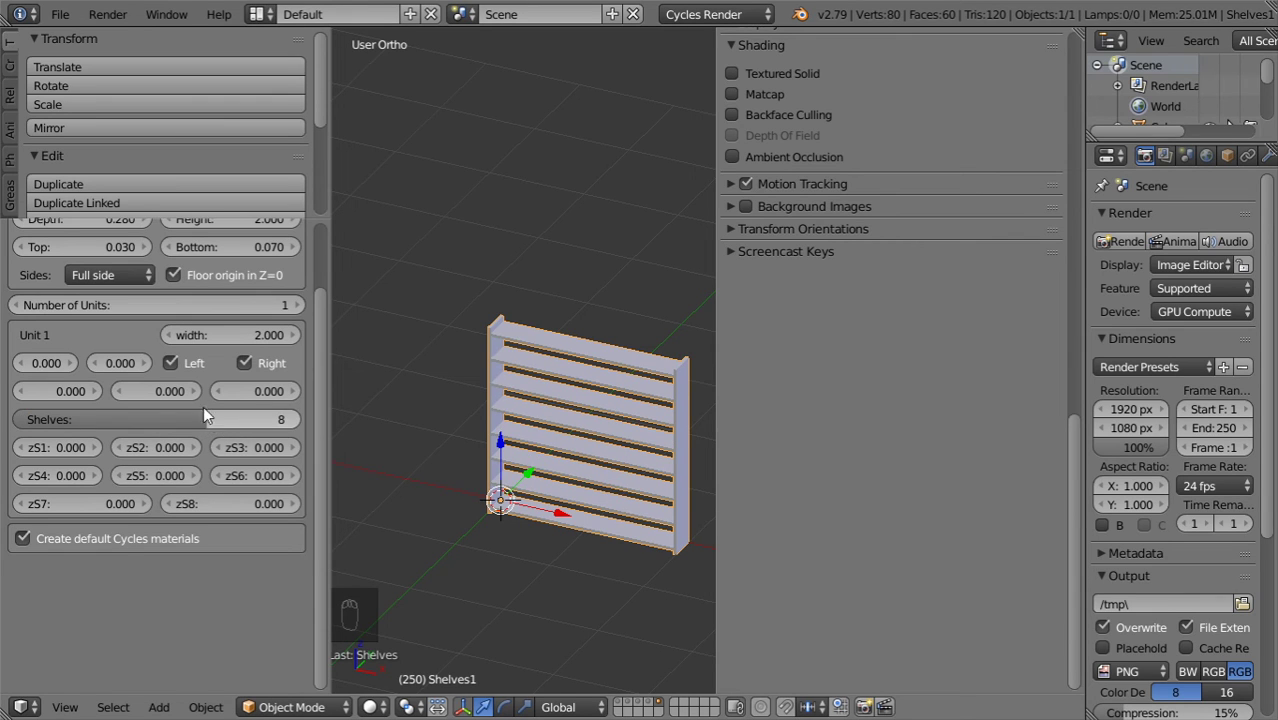
left_click_drag(177, 363, 304, 342)
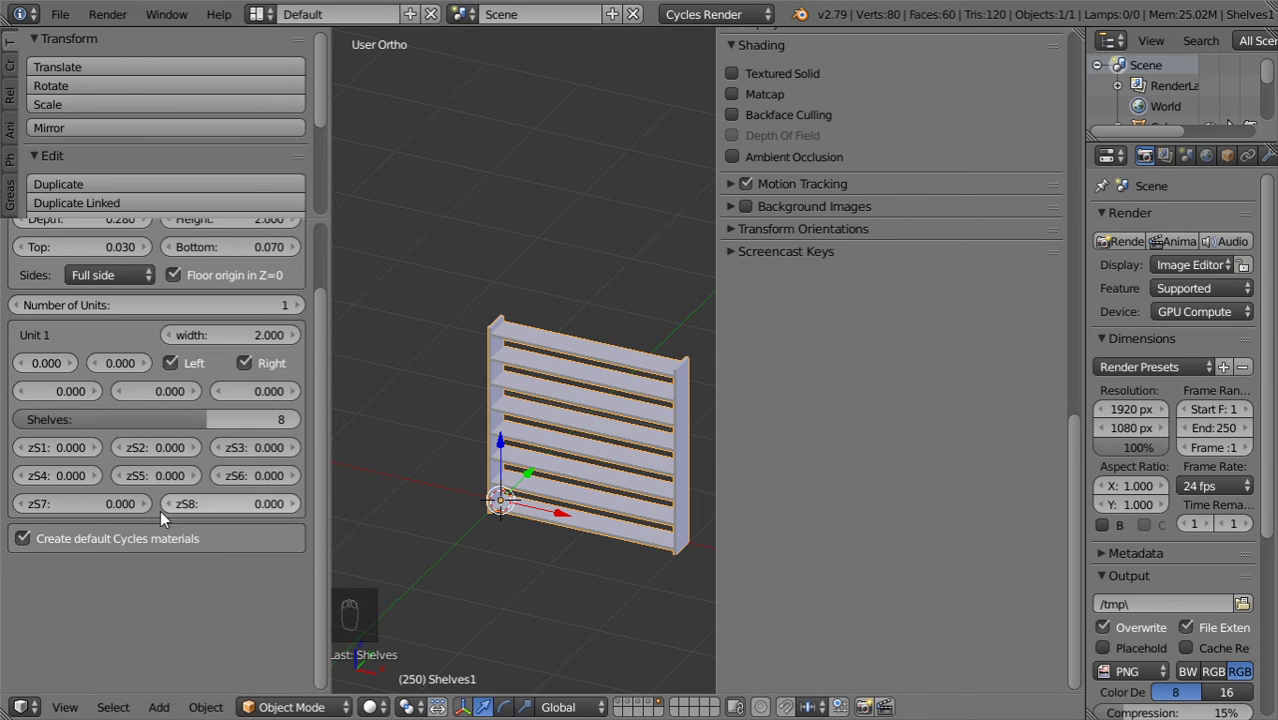
left_click_drag(42, 539, 568, 444)
left_click_drag(568, 444, 524, 433)
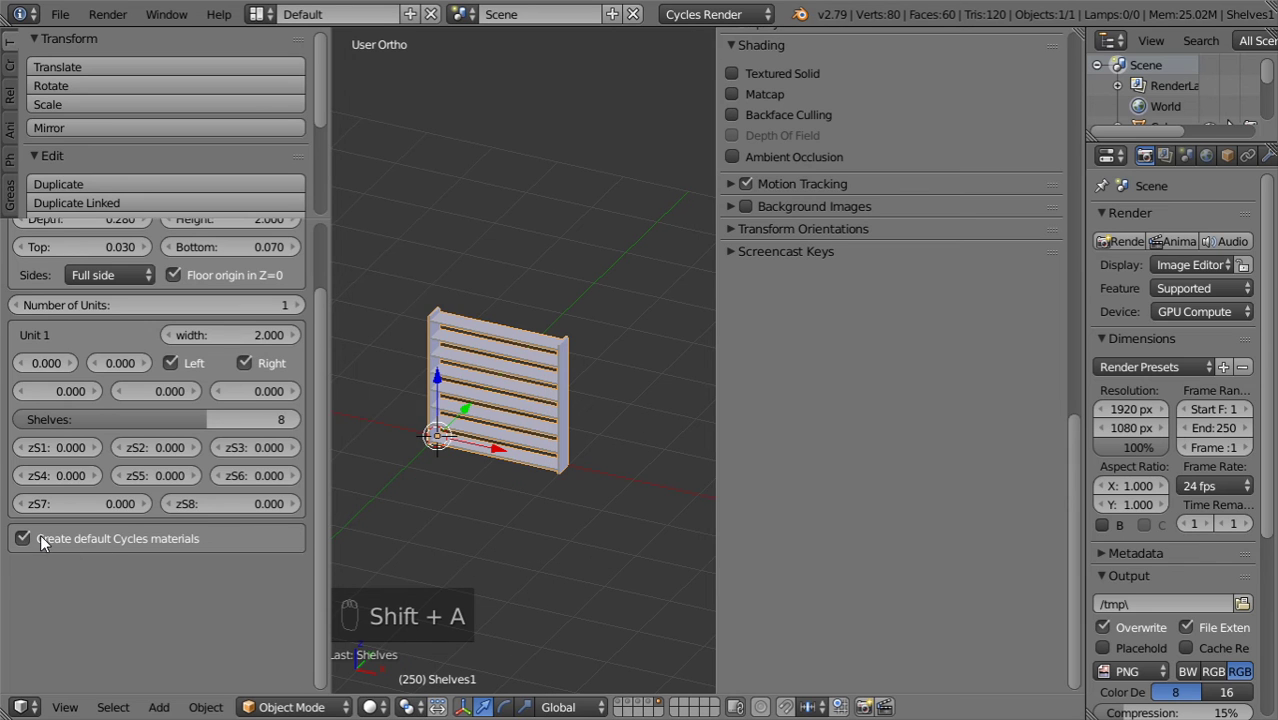
key("n")
key("t")
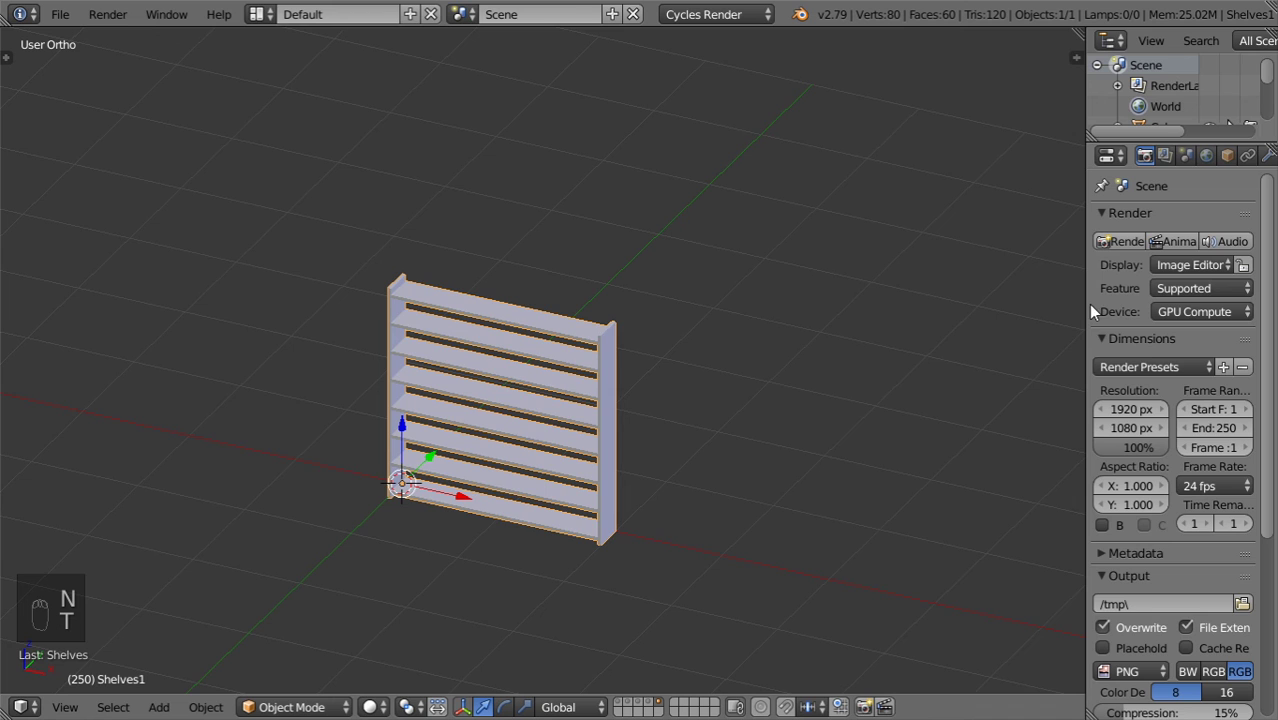
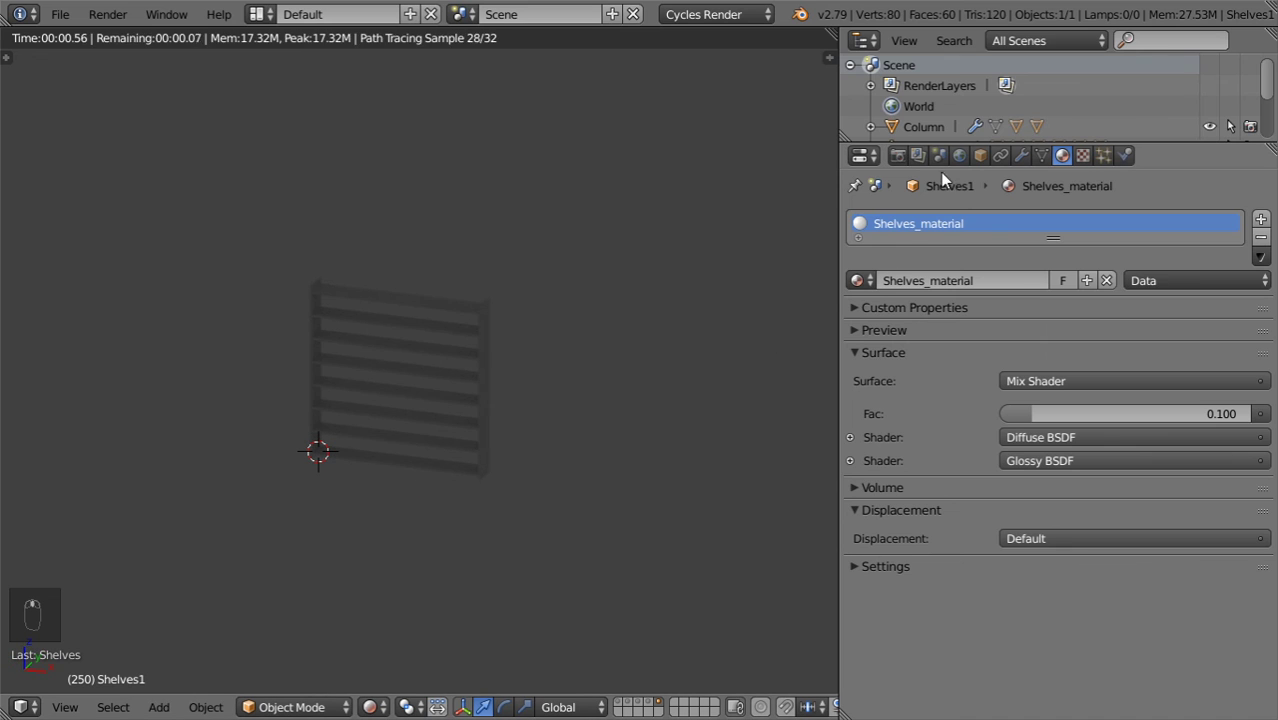
Orbit around the shelves shown in Rendered viewport shading against the white world background
left_click_drag(961, 160, 1228, 89)
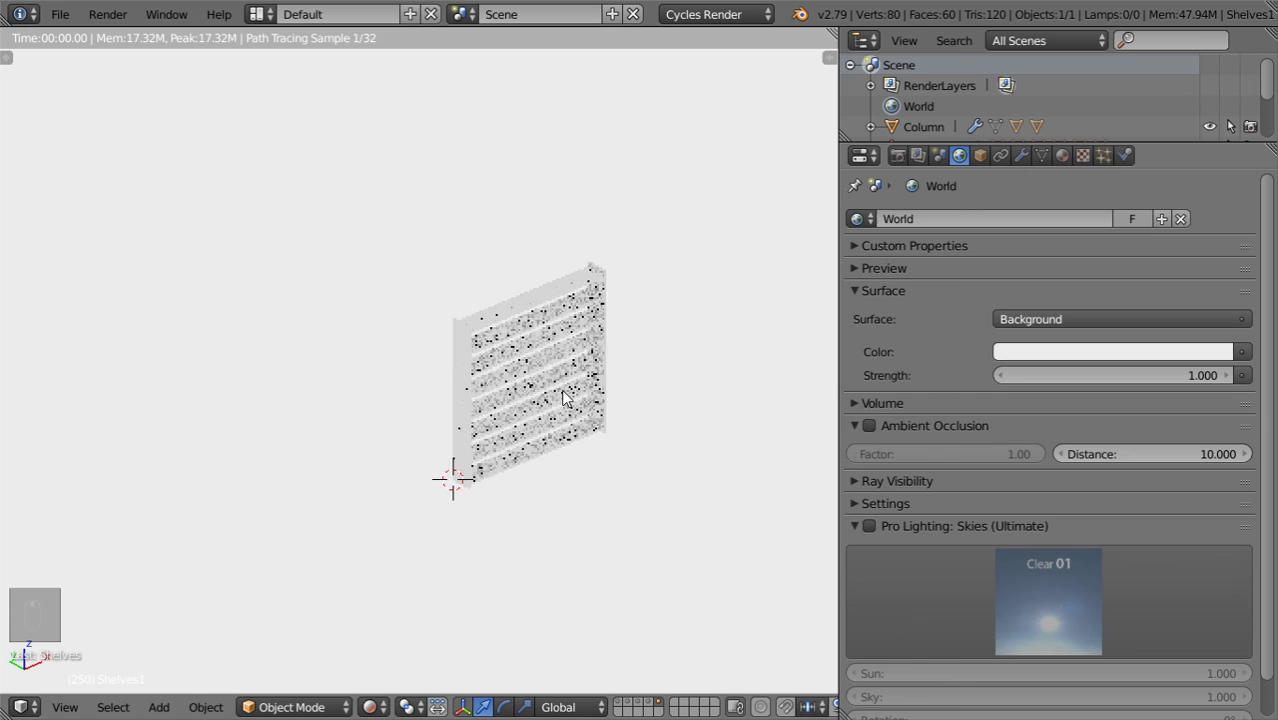